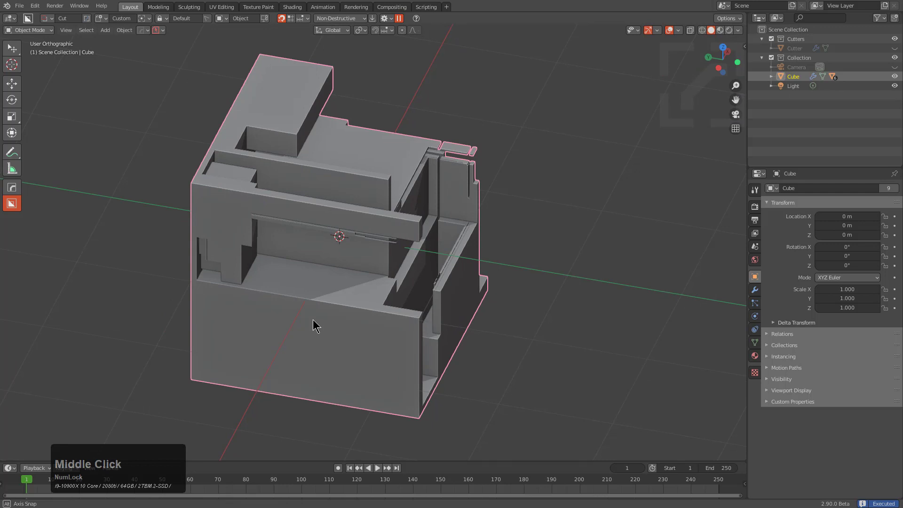
Carve two rectangular BoxCutter slots through the cube from different sides
left_click(325, 416)
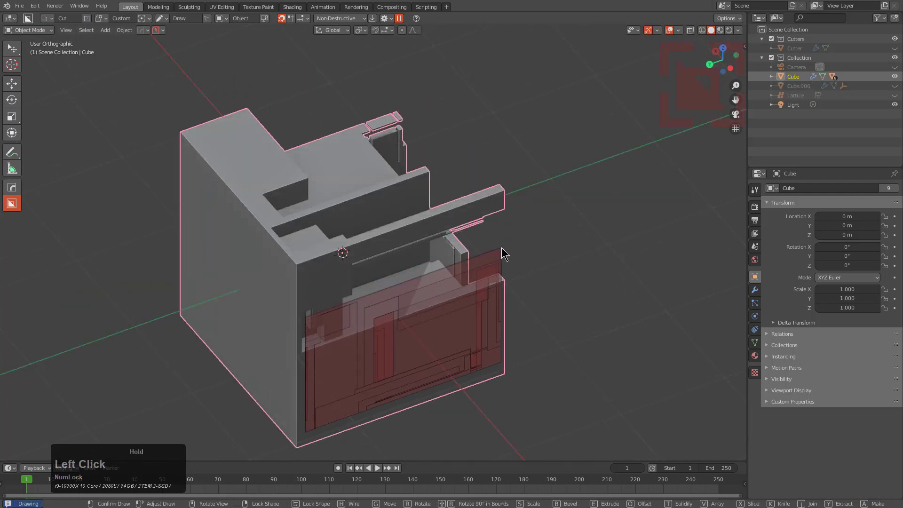
left_click(493, 243)
middle_click(322, 277)
left_click(229, 238)
left_click(478, 424)
Cut a slot across the cube's top and a deep cut through it from another angle
middle_click(329, 296)
left_click(364, 314)
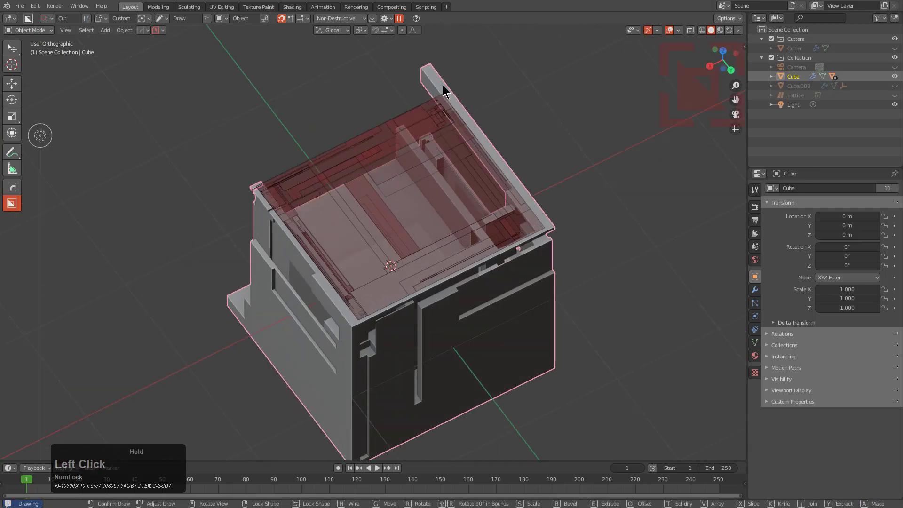
left_click(424, 98)
middle_click(359, 239)
left_click(565, 307)
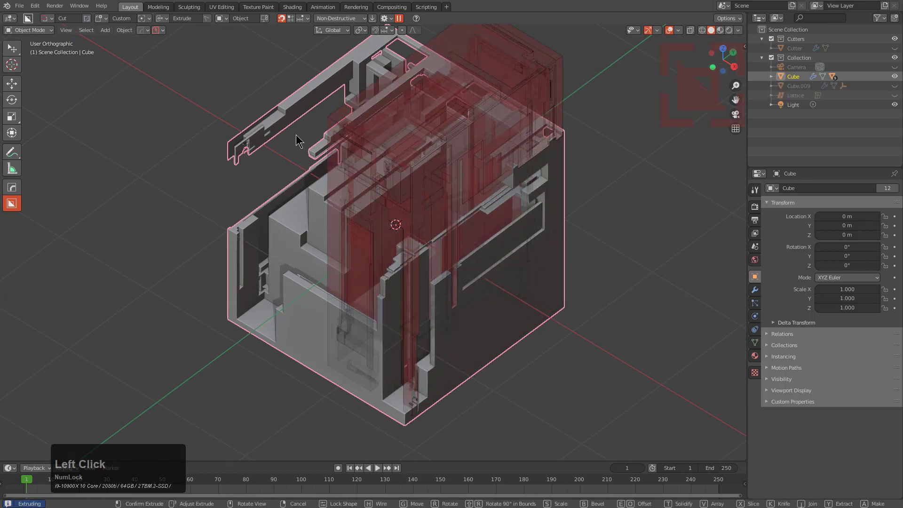
left_click(296, 136)
Inspect the carved model all around and add a new plain cube (Cube.010) enclosing it
scroll("down", 3)
scroll("up", 3)
middle_click(429, 218)
middle_click(448, 238)
scroll("down", 3)
middle_click(430, 266)
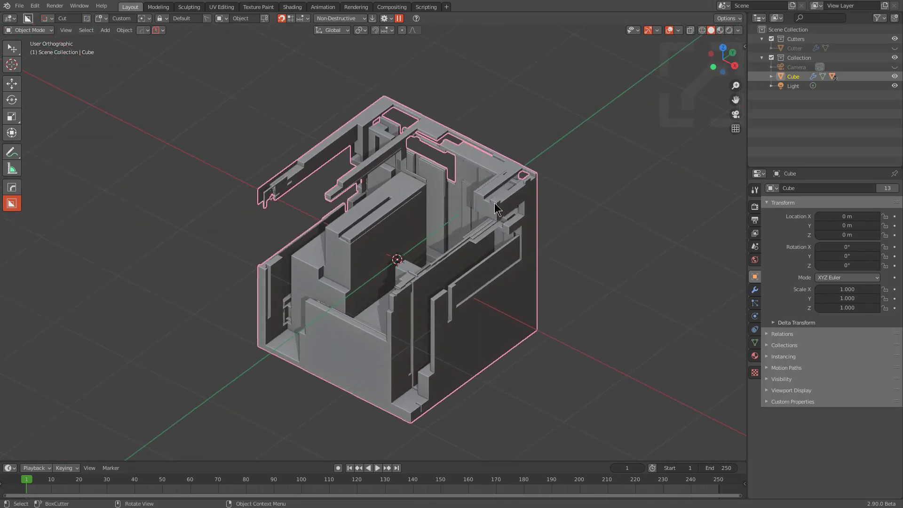
middle_click(440, 230)
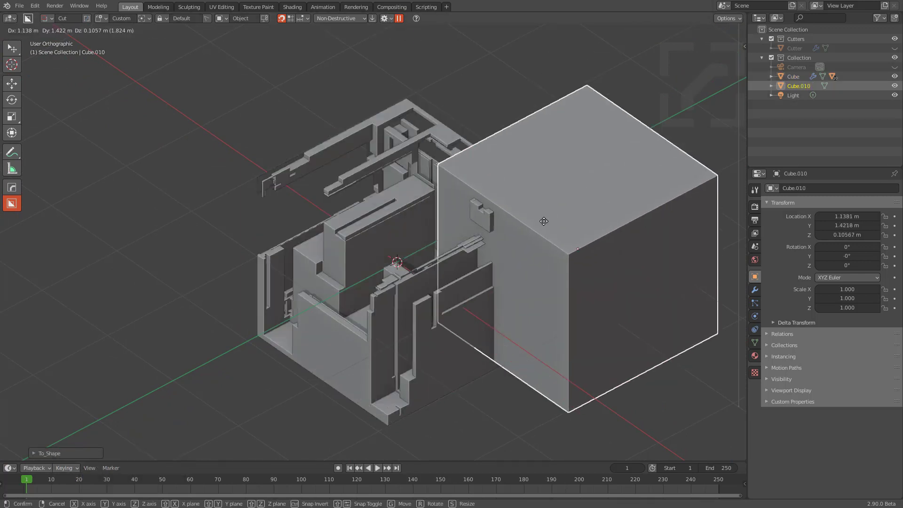
Cancel moving the new cube and review the BoxCutter behavior settings
right_click(505, 161)
left_click(391, 19)
left_click(349, 52)
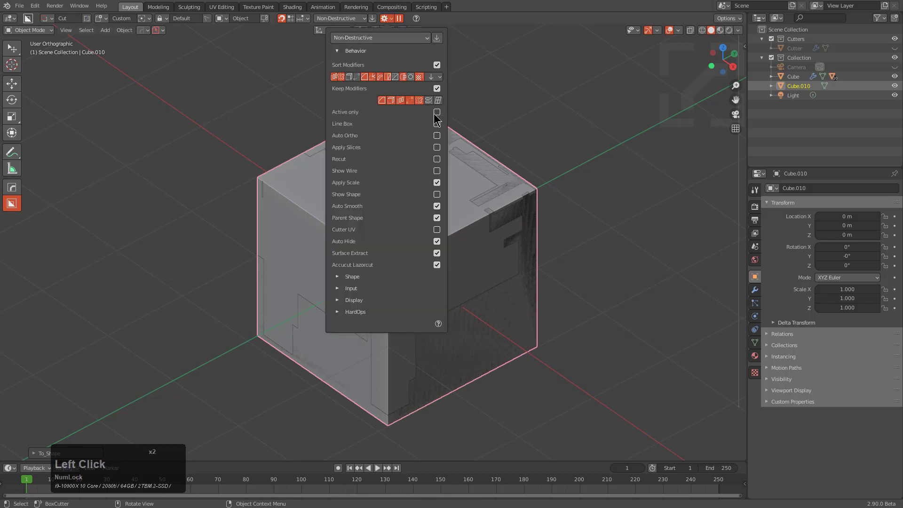
left_click(439, 114)
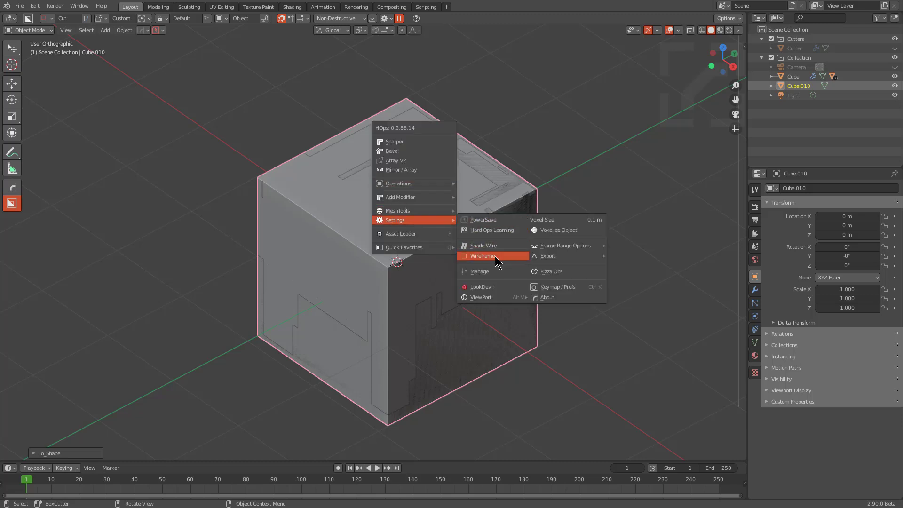
Make Cube.010 display as wireframe via Hard Ops, then select the carved Cube inside it
left_click(498, 248)
left_click(536, 259)
middle_click(445, 210)
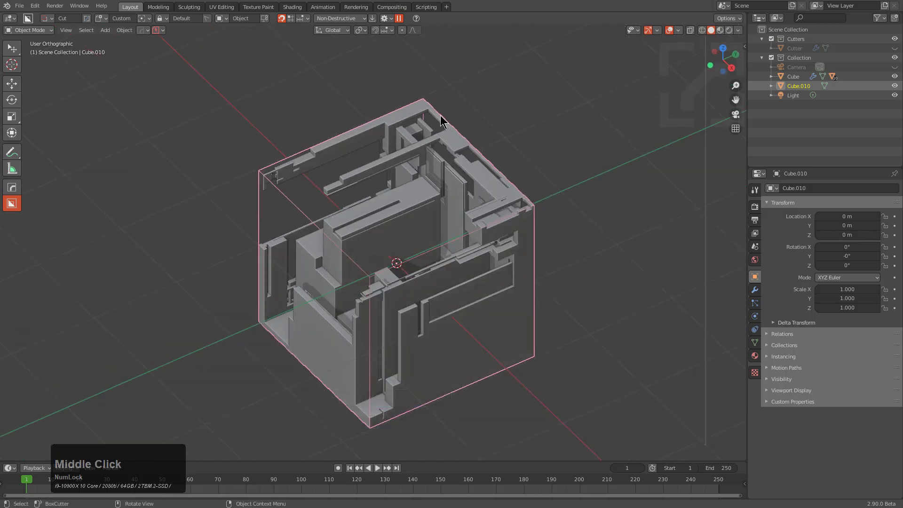
left_click(386, 159)
Trim the carved cube to a cylinder with a centred BoxCutter circle in Intersect mode
left_click(330, 164)
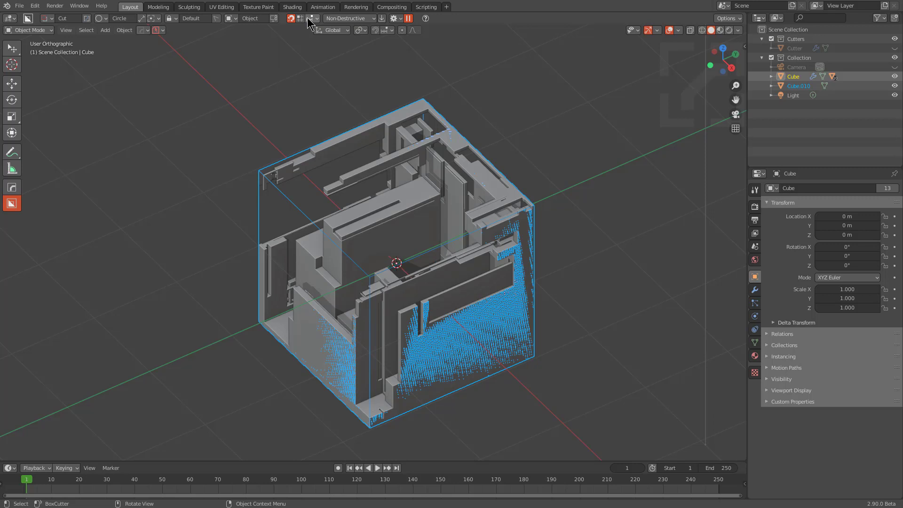
left_click(312, 21)
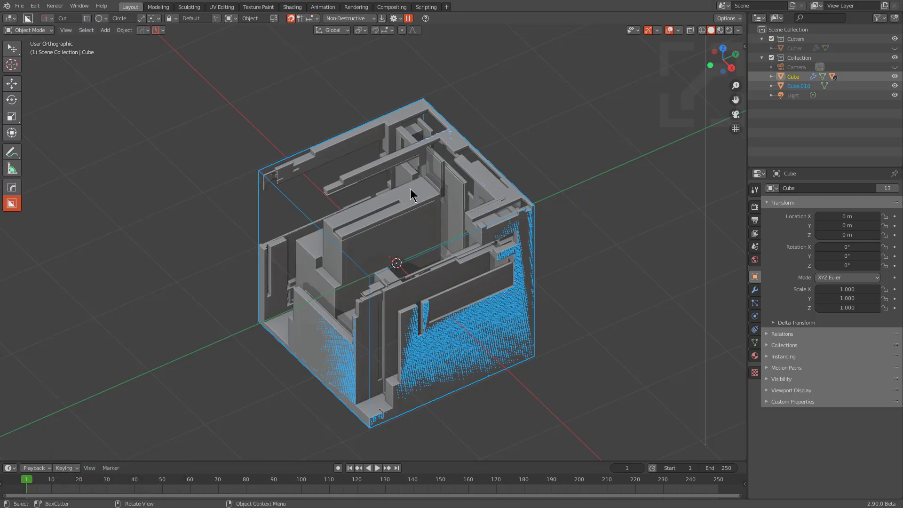
double_click(401, 192)
left_click_drag(480, 206, 513, 240)
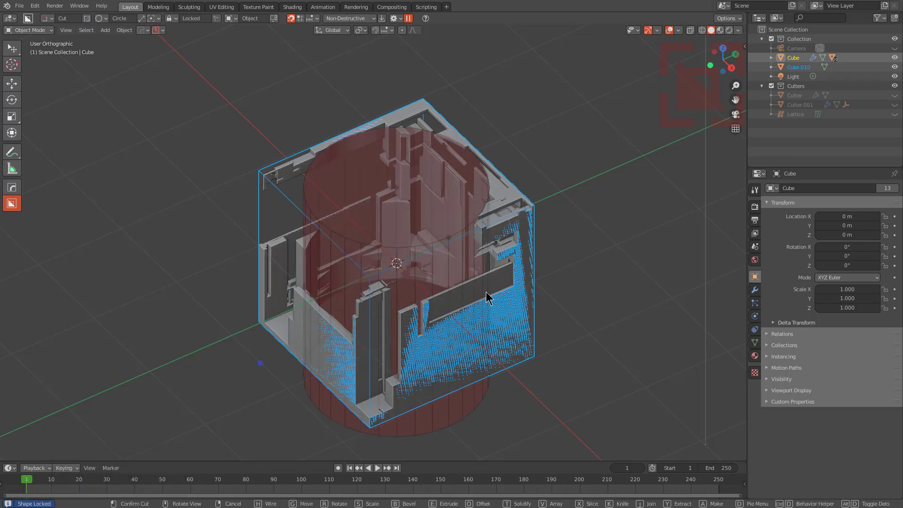
middle_click(488, 294)
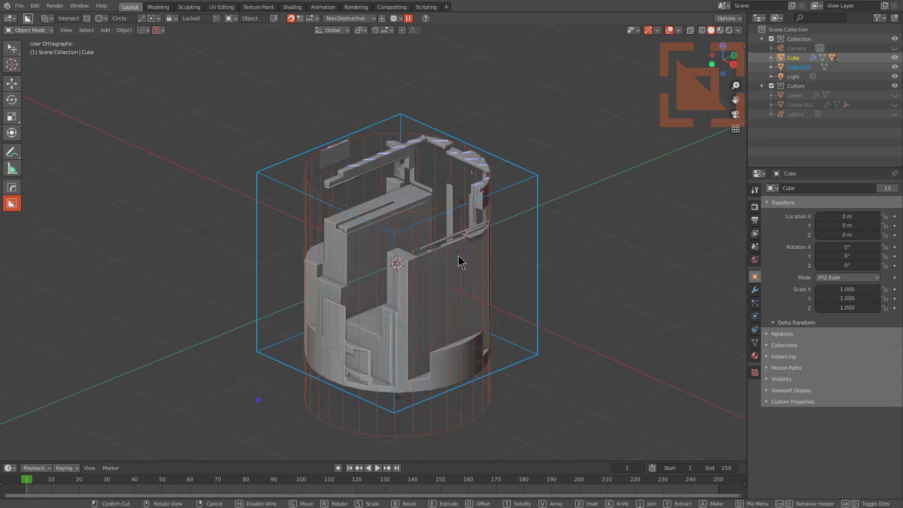
left_click(461, 257)
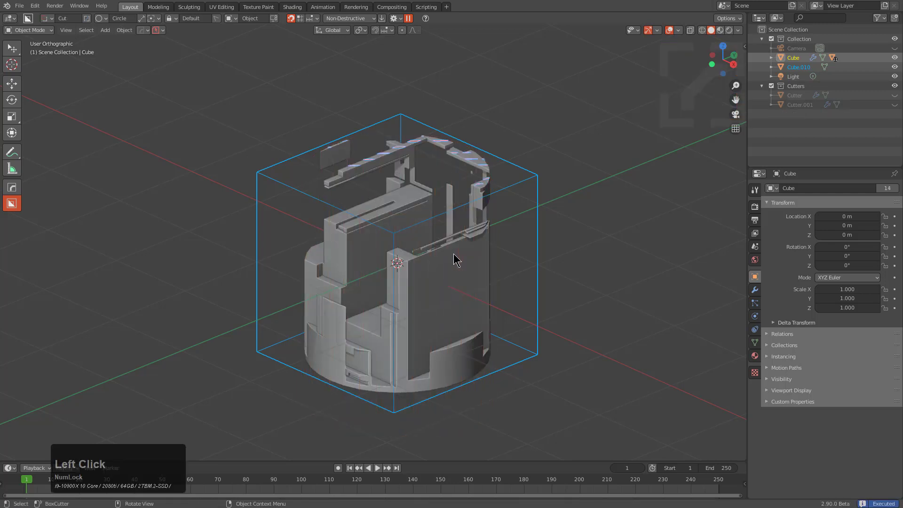
middle_click(434, 260)
Delete the wireframe cube Cube.010, leaving the cylindrical shell
left_click(371, 232)
left_click(487, 212)
left_click(488, 212)
middle_click(463, 312)
Add Hard Ops mirror modifiers on the X and Y axes of the cylindrical model
left_click(394, 218)
middle_click(362, 217)
middle_click(430, 223)
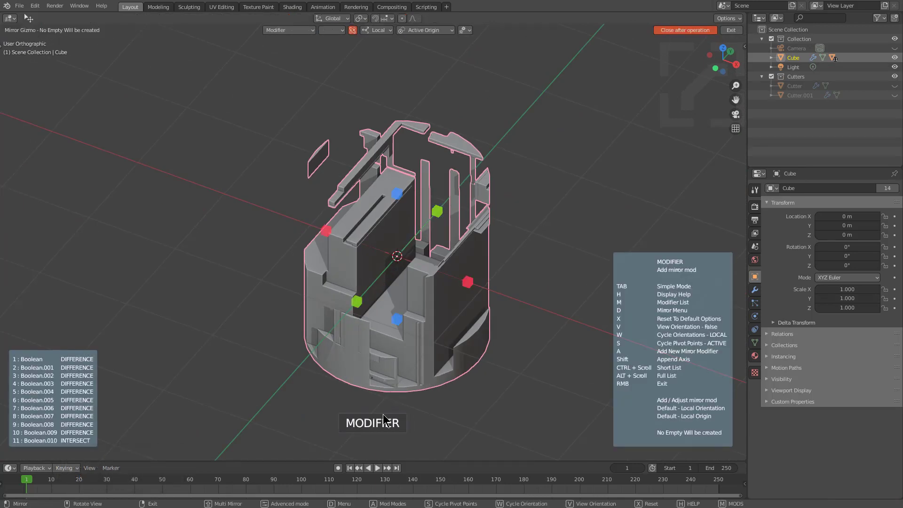
middle_click(441, 227)
left_click(448, 196)
left_click(332, 212)
middle_click(394, 269)
left_click(473, 240)
middle_click(410, 247)
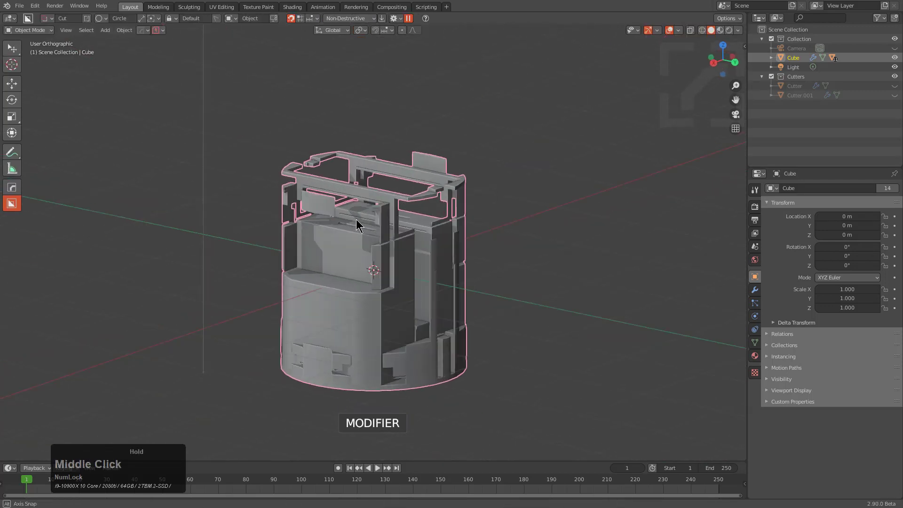
scroll("up", 3)
middle_click(456, 247)
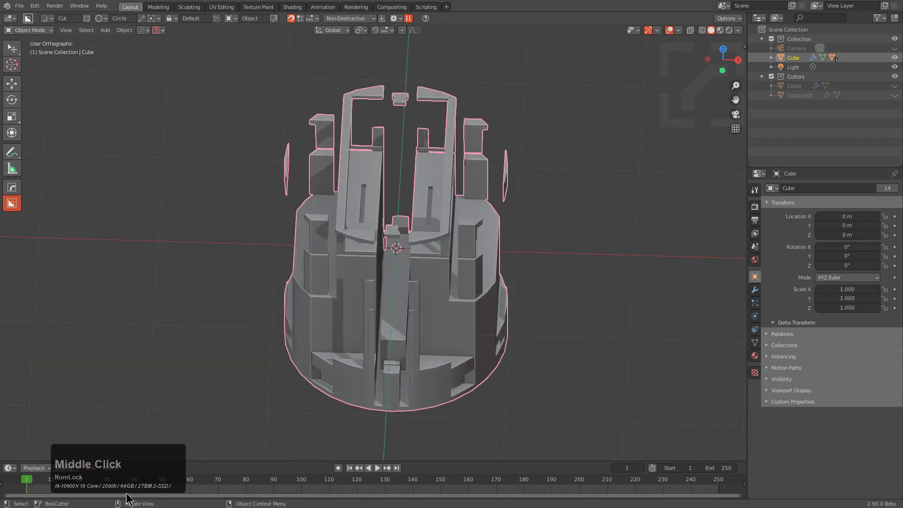
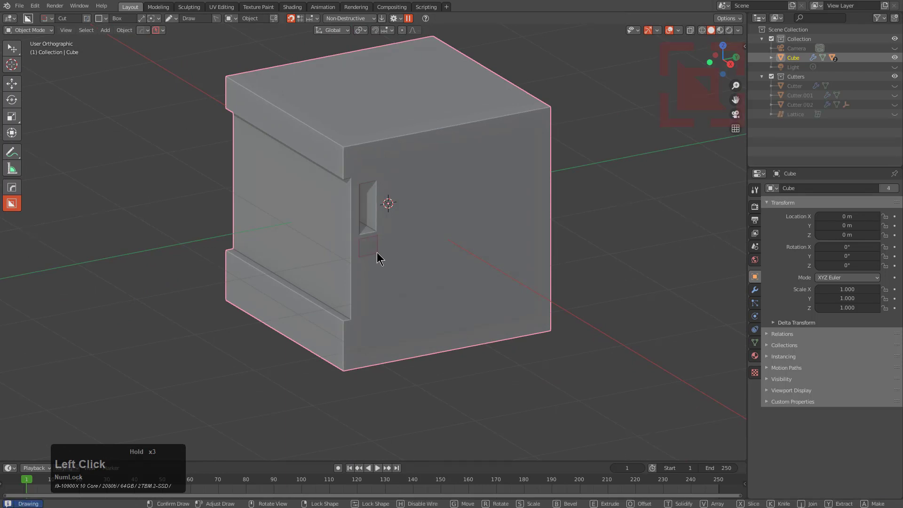
Cut a narrow slot below the window in the fresh cube
left_click(362, 277)
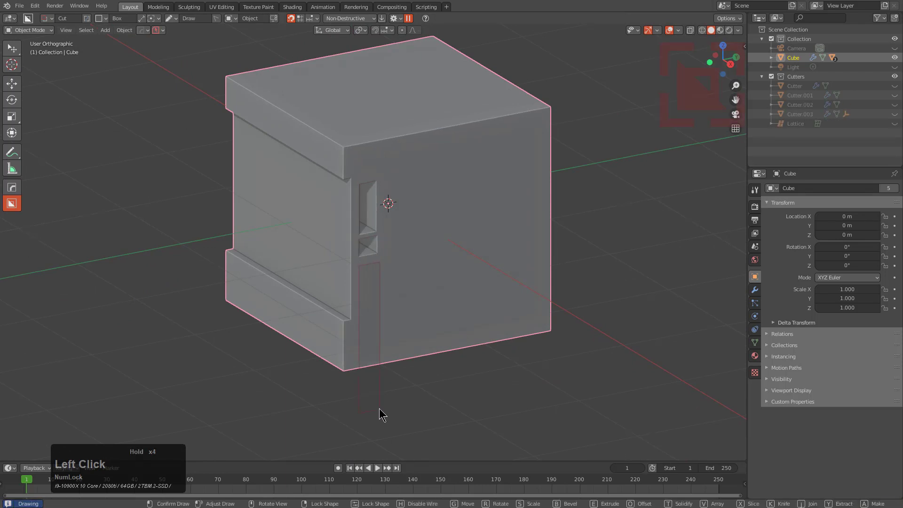
left_click(355, 385)
middle_click(337, 331)
Intersect the cube down to a thin slab and view it in Right Orthographic
left_click(417, 168)
left_click_drag(309, 379, 293, 358)
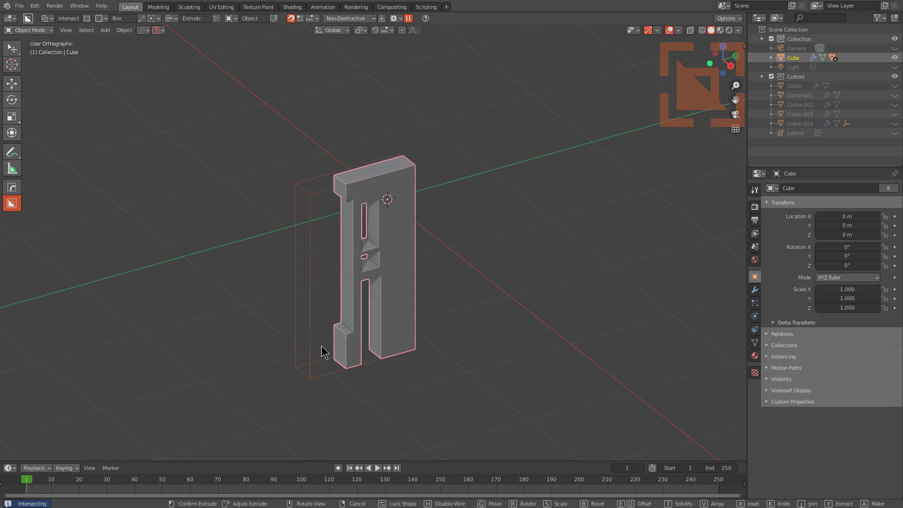
left_click(323, 346)
middle_click(455, 258)
left_click(414, 280)
middle_click(397, 295)
scroll("up", 3)
Slice an angled polygon cut through the slab's top, splitting off a side strip
left_click(330, 192)
middle_click(361, 181)
left_click(283, 101)
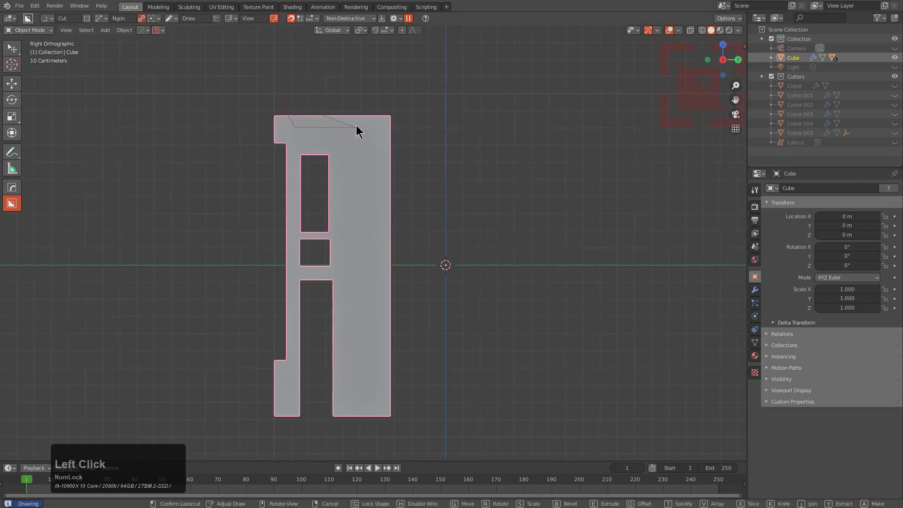
left_click(358, 129)
left_click(380, 211)
left_click(373, 216)
left_click(374, 338)
left_click(408, 377)
left_click(407, 98)
double_click(407, 97)
middle_click(376, 157)
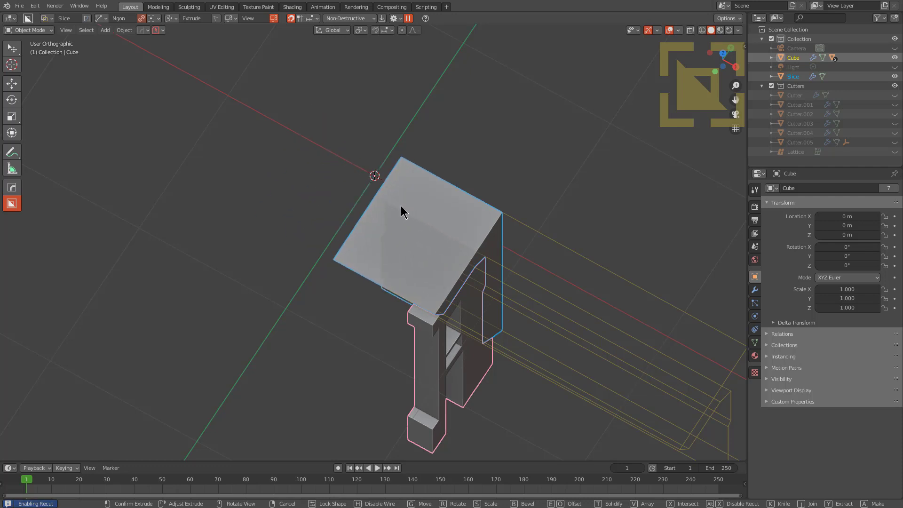
left_click(433, 223)
Carve an extruded box cut into the split-off slice piece from above
scroll("down", 3)
middle_click(424, 307)
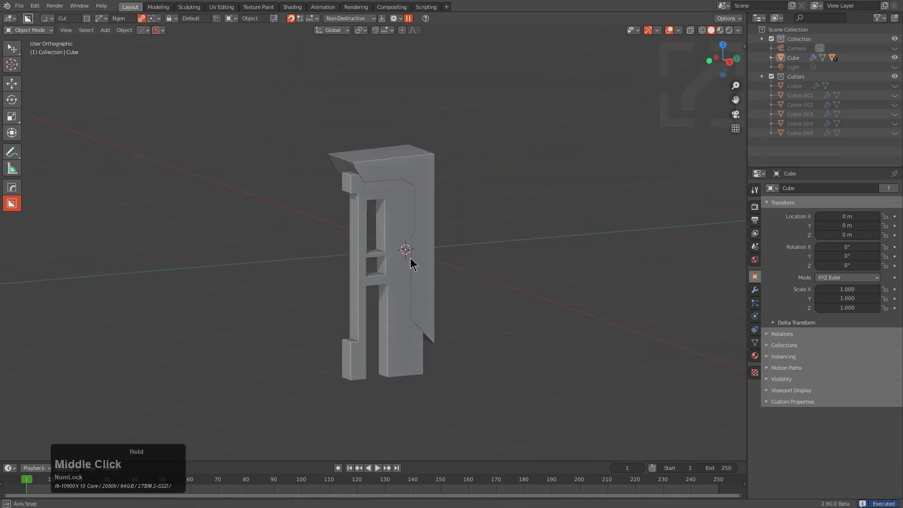
scroll("up", 3)
left_click(416, 209)
middle_click(403, 250)
middle_click(397, 275)
scroll("up", 3)
left_click(487, 265)
left_click(441, 263)
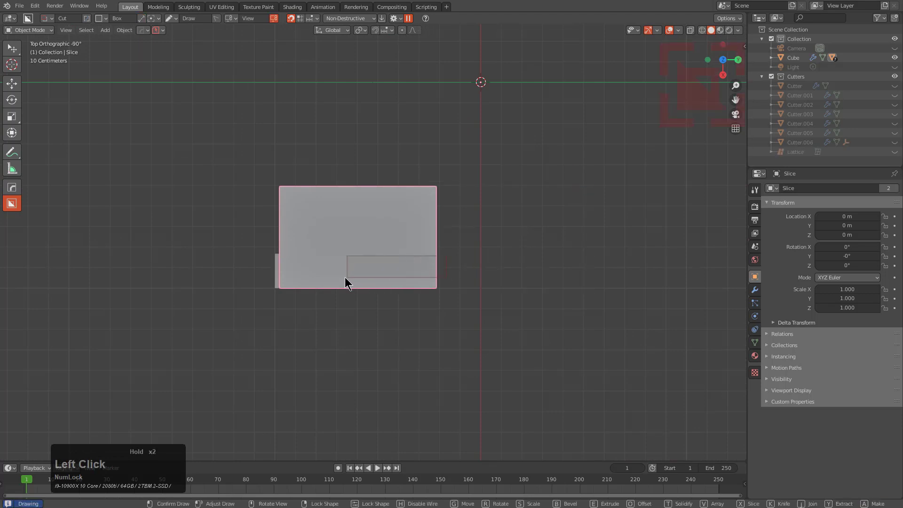
middle_click(398, 325)
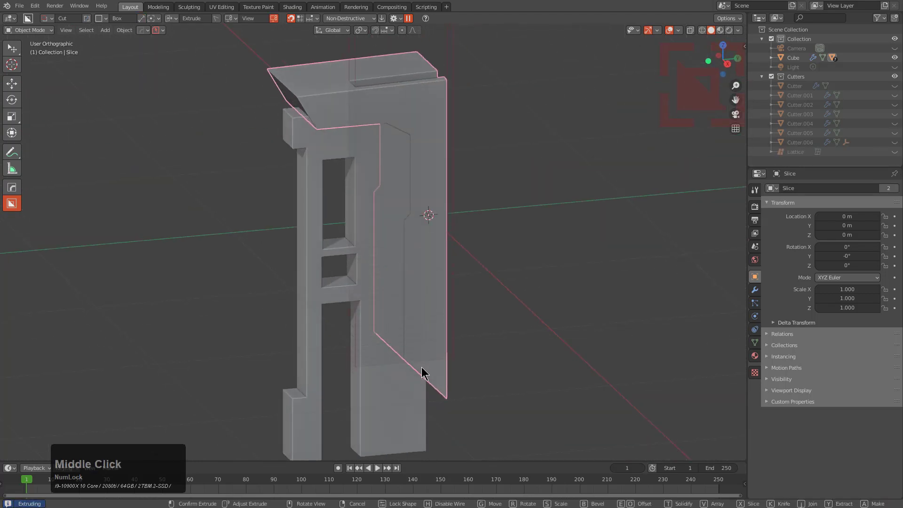
left_click(431, 417)
Return to the side view and start an Ngon cut along the model's bottom edge
scroll("down", 3)
left_click_drag(343, 326, 377, 355)
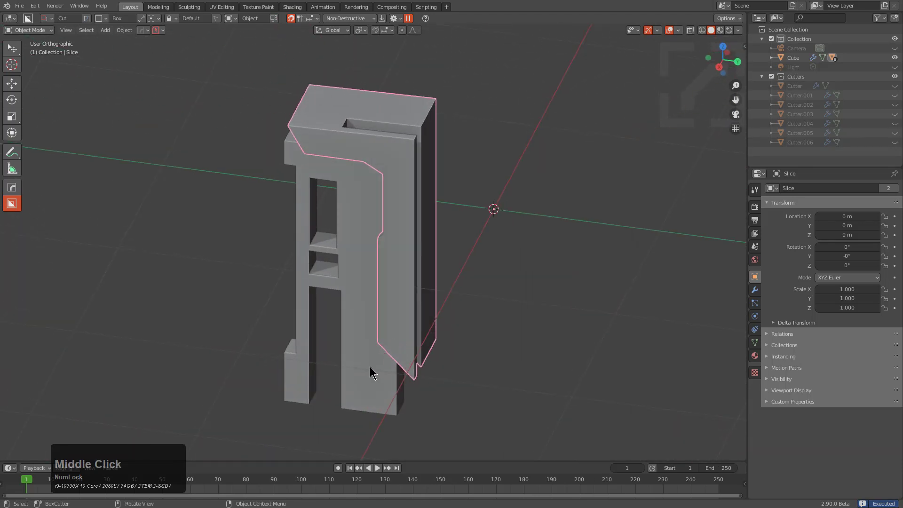
left_click(372, 370)
left_click_drag(394, 336, 390, 356)
scroll("up", 3)
left_click(435, 296)
left_click(427, 345)
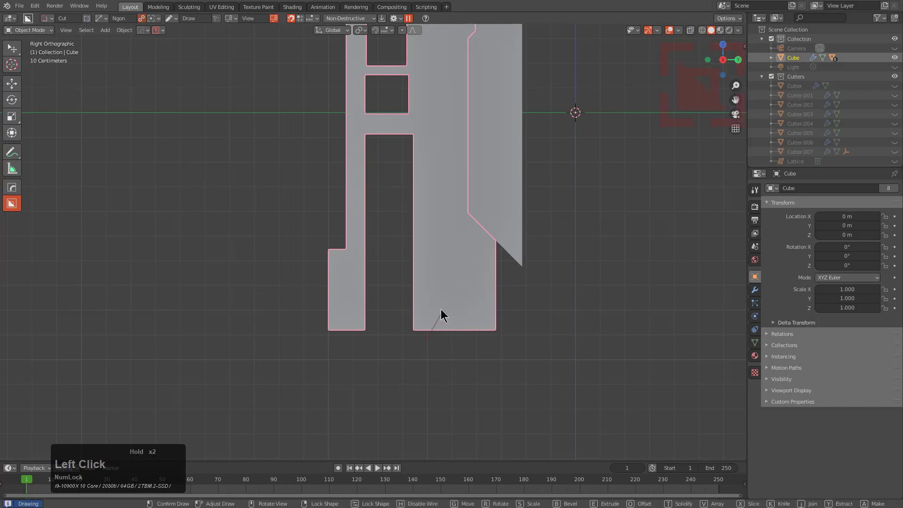
Outline and close the shaped polygon cut along the slab's bottom
left_click(477, 315)
left_click(482, 330)
left_click(489, 331)
left_click(491, 286)
left_click(503, 277)
left_click(509, 382)
double_click(499, 374)
middle_click(552, 307)
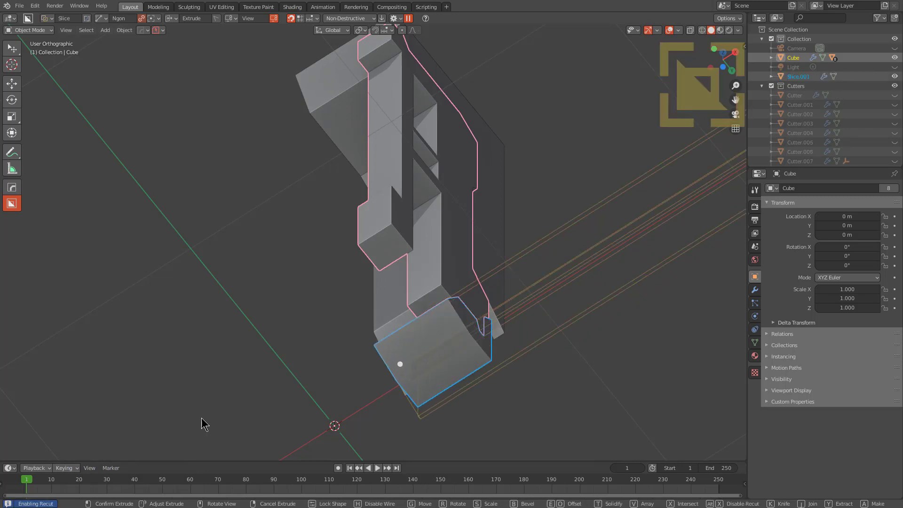
Set the slice depth, confirm it, and select the new bottom piece Slice.001
left_click(191, 394)
left_click_drag(382, 282, 359, 360)
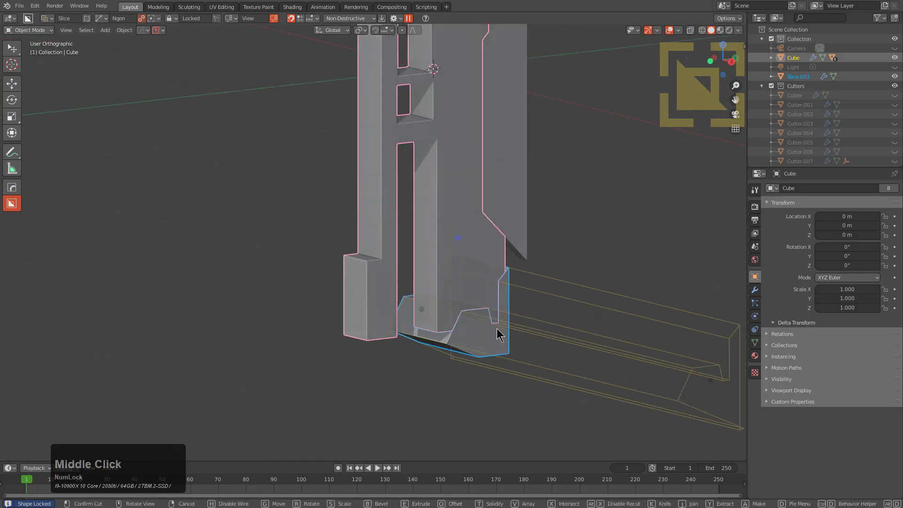
left_click(499, 331)
left_click(480, 344)
middle_click(473, 346)
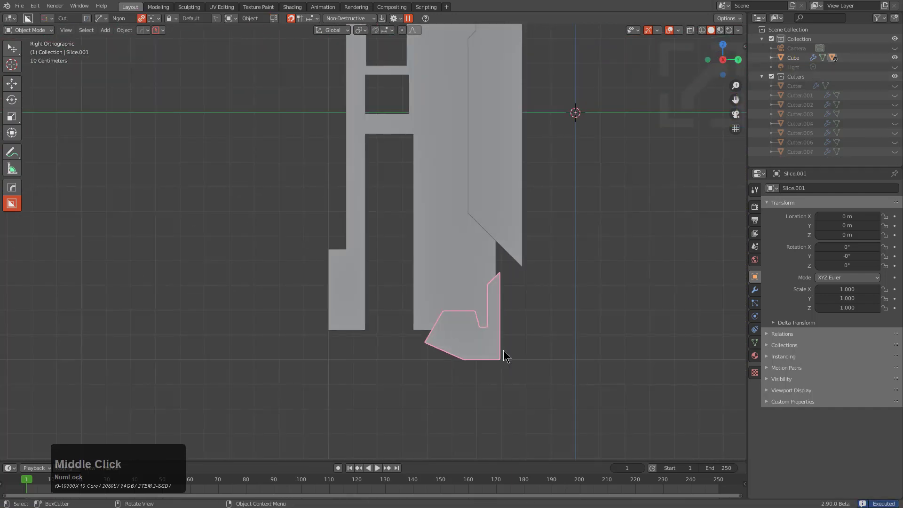
Cut a rectangular notch into Slice.001, then select the side panel piece
left_click(396, 418)
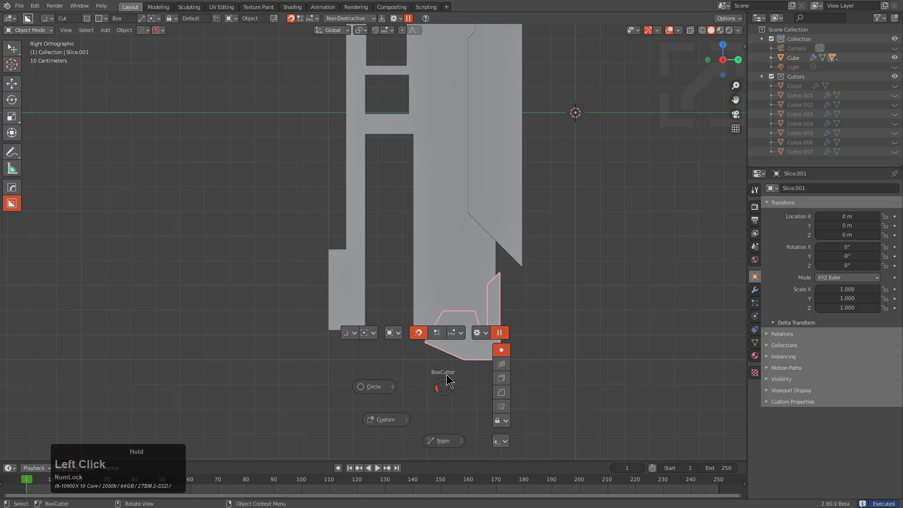
left_click(530, 400)
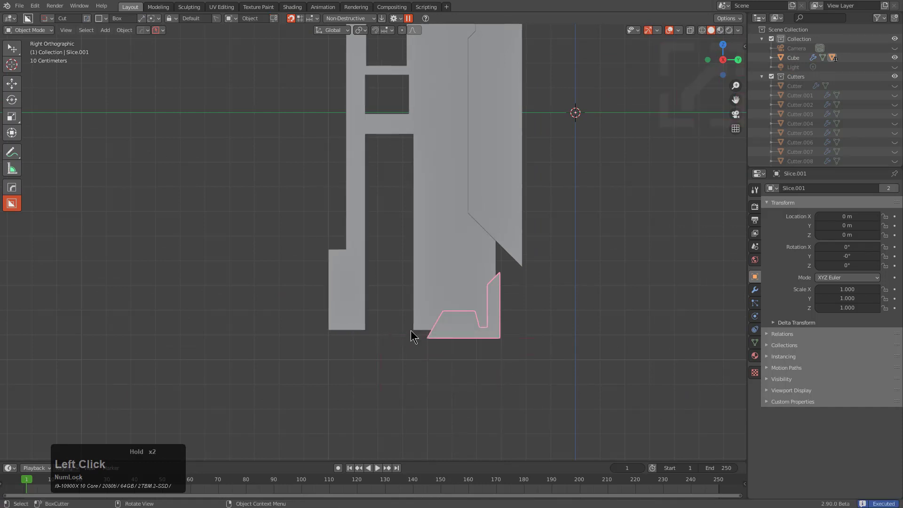
left_click(445, 353)
middle_click(444, 344)
scroll("down", 3)
middle_click(384, 261)
left_click(433, 192)
From Top view, Ngon-cut a six-point chamfer profile off the Slice panel's edge
left_click_drag(434, 243, 434, 303)
scroll("up", 3)
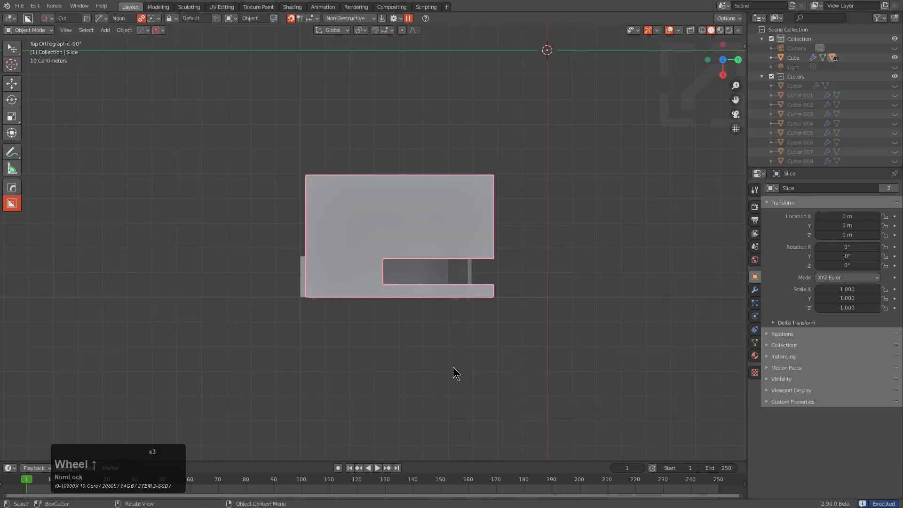
left_click(481, 296)
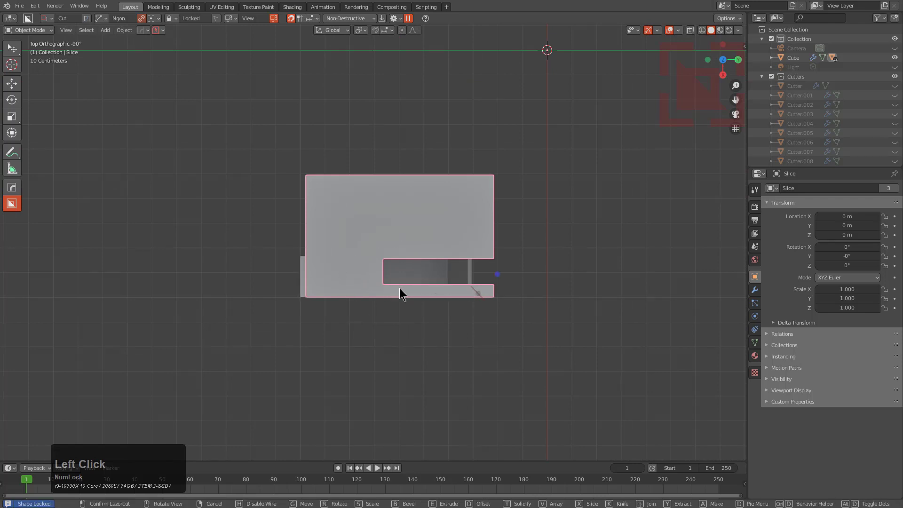
left_click(494, 315)
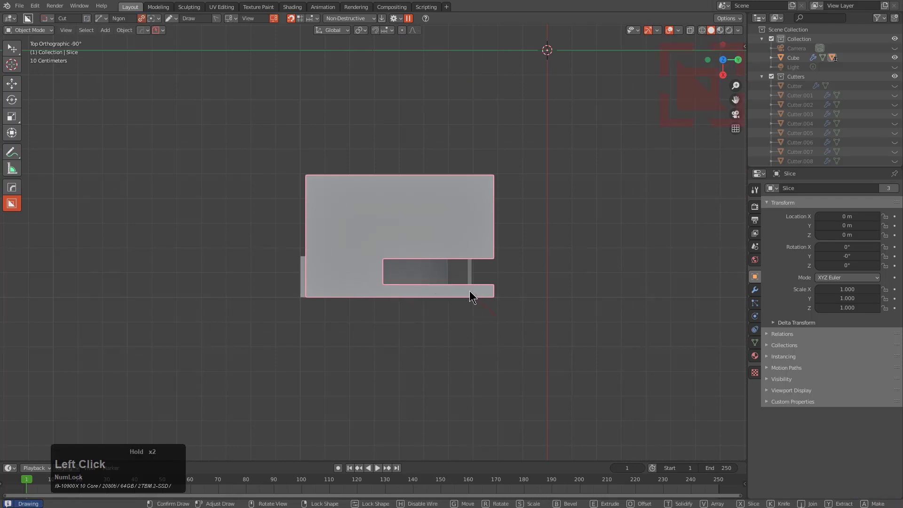
left_click(397, 289)
left_click(393, 294)
left_click(354, 293)
left_click(324, 320)
double_click(323, 320)
left_click(323, 320)
left_click(46, 19)
left_click(31, 41)
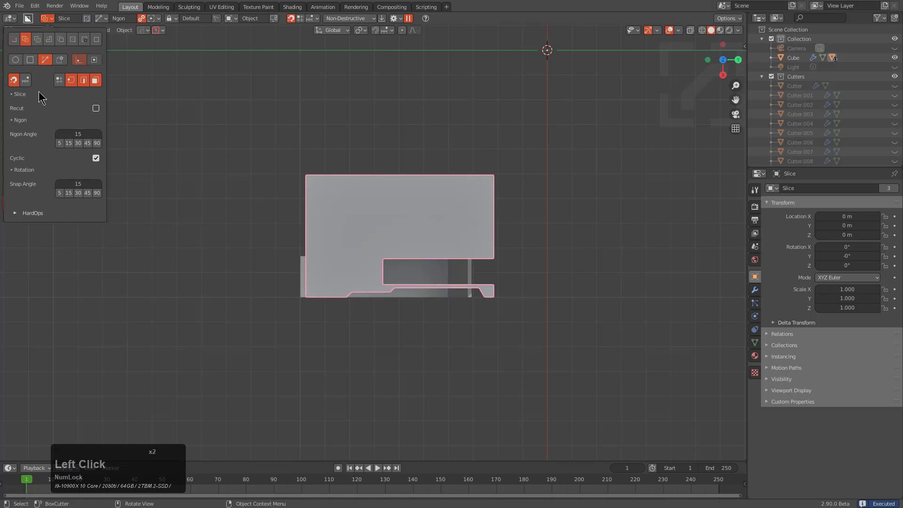
left_click(98, 113)
From Right view, Ngon-slice an inset panel inside the main body's upper window opening and set its depth
middle_click(357, 318)
left_click(334, 192)
left_click(330, 79)
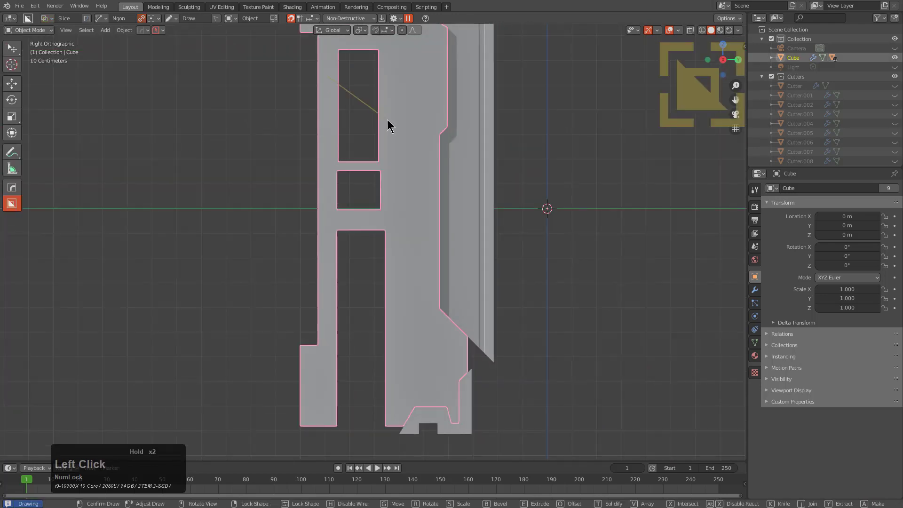
left_click(391, 123)
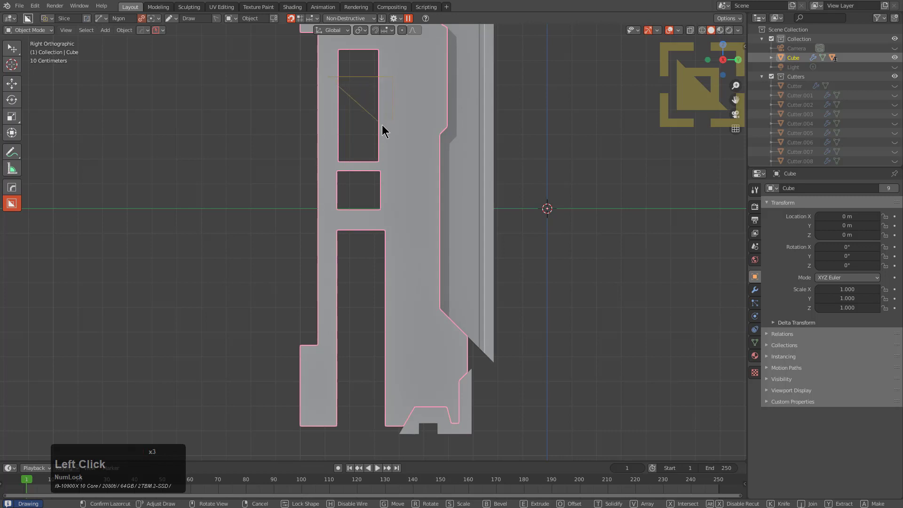
left_click(384, 127)
left_click(387, 148)
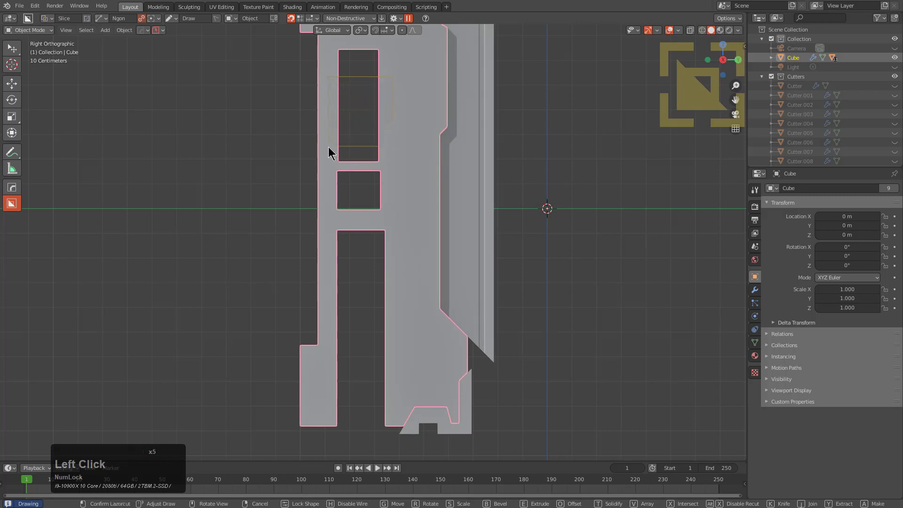
left_click(330, 149)
double_click(331, 149)
middle_click(356, 172)
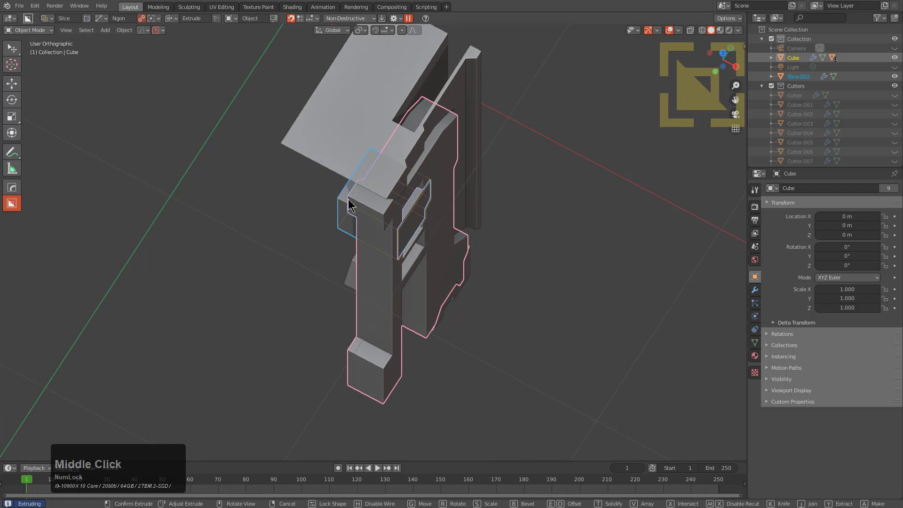
left_click(362, 207)
middle_click(441, 230)
left_click(352, 139)
Box-slice a strip off the inset panel's left edge, then Ngon-cut a notch into that thin strip
scroll("up", 3)
middle_click(358, 168)
scroll("up", 3)
left_click(370, 153)
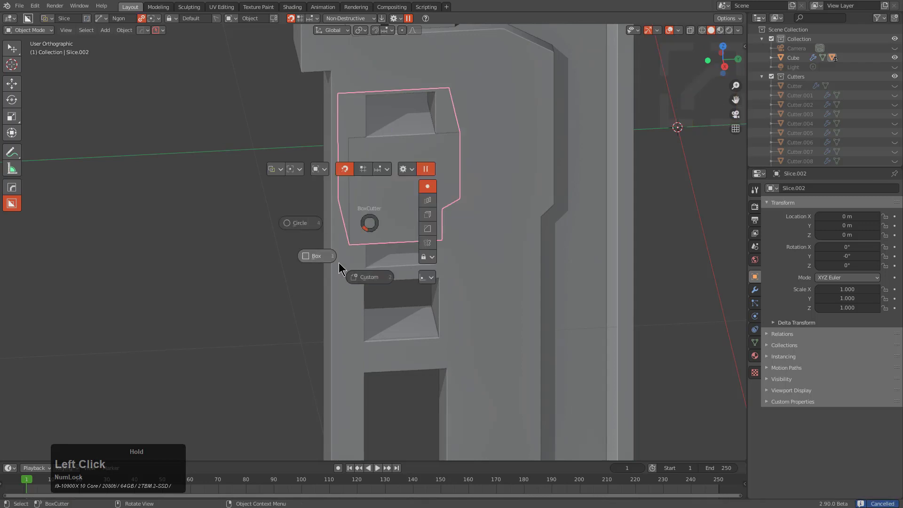
left_click(370, 152)
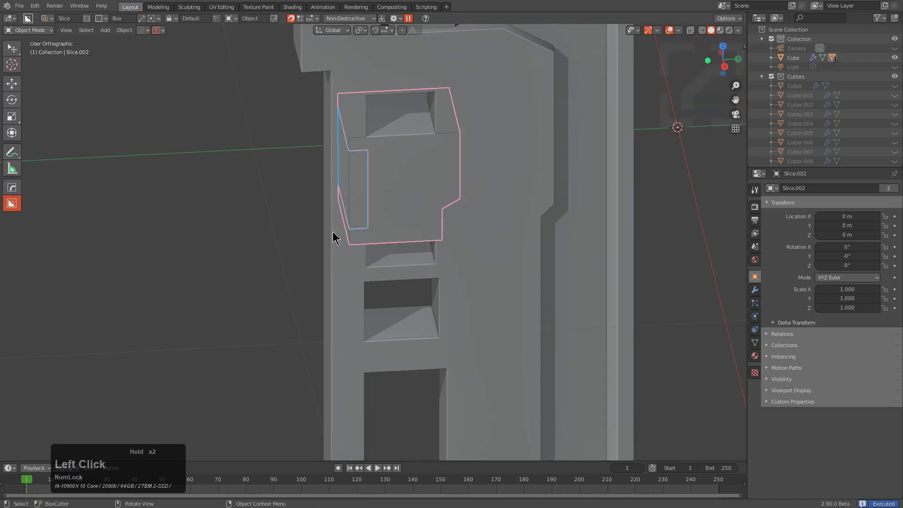
left_click(366, 186)
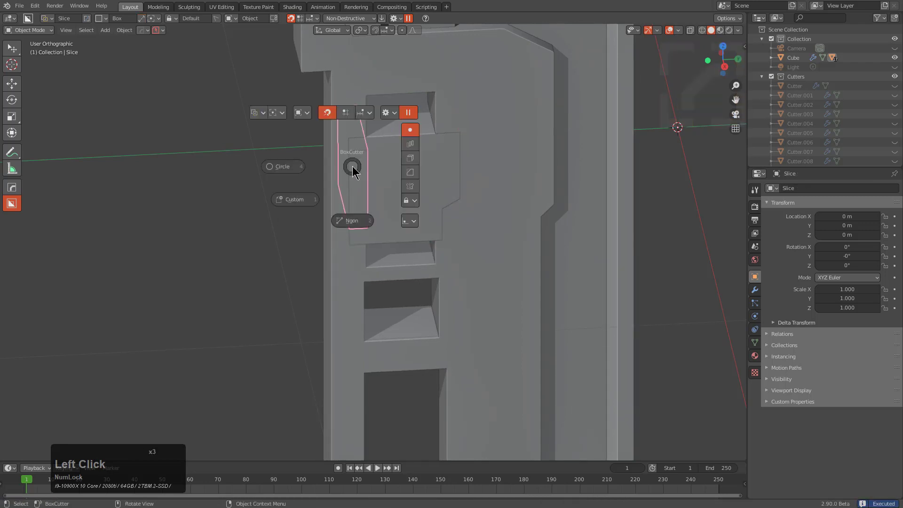
left_click(257, 116)
left_click(278, 117)
left_click(356, 169)
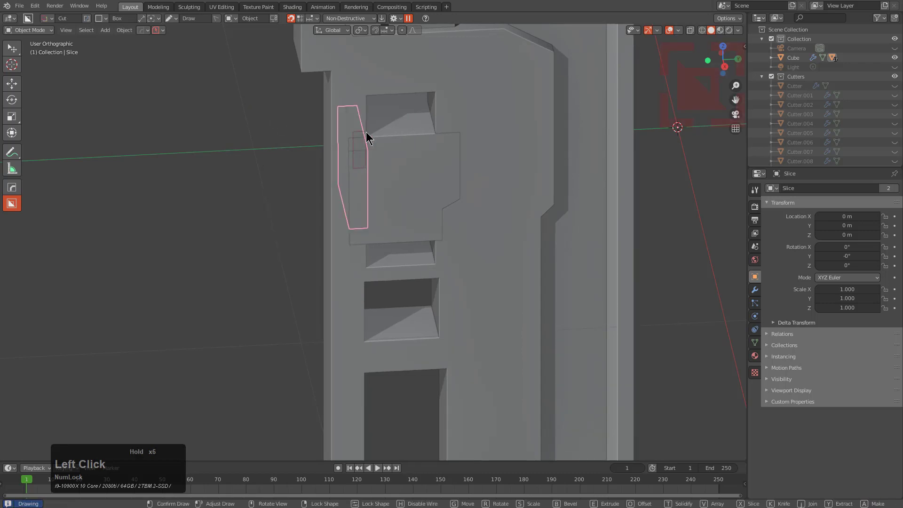
left_click(358, 205)
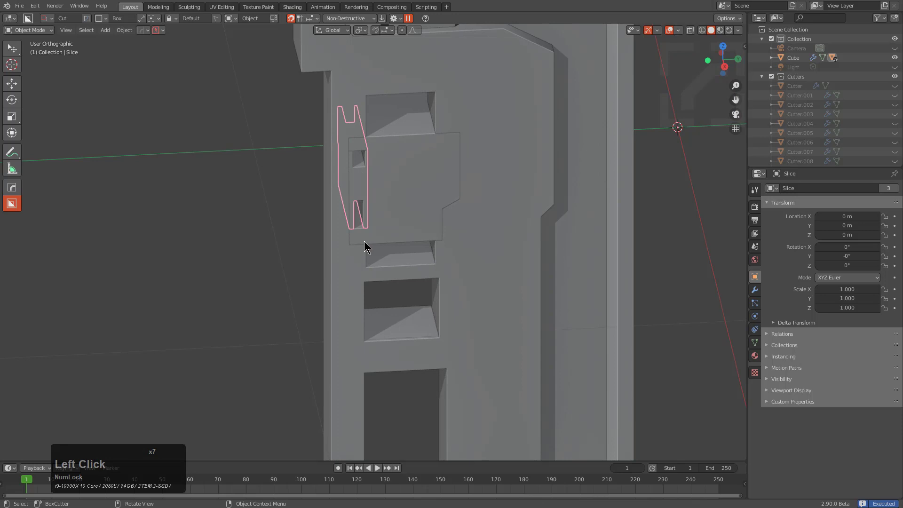
Cut a second small notch into the strip and orbit to review the finished side panel
scroll("down", 3)
middle_click(415, 244)
scroll("down", 3)
middle_click(419, 290)
left_click(369, 141)
middle_click(464, 216)
left_click(375, 212)
middle_click(456, 268)
middle_click(475, 245)
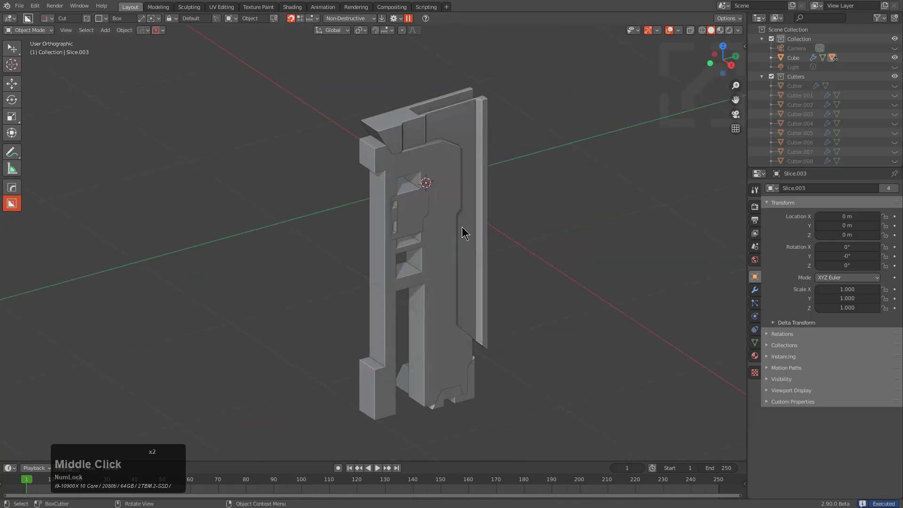
Add a Hard Ops UV Project modifier with grid material to the fresh cube, creating its triplanar controller empties
middle_click(480, 240)
scroll("up", 3)
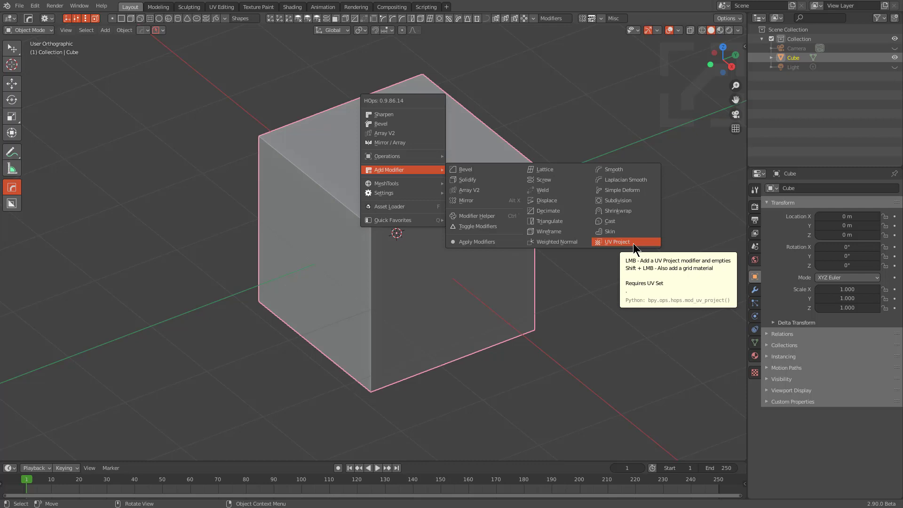
middle_click(636, 245)
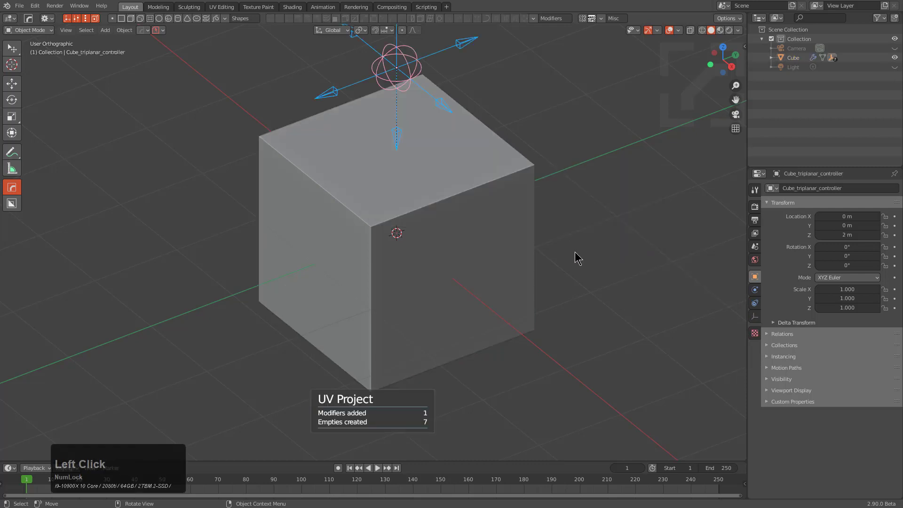
left_click(448, 198)
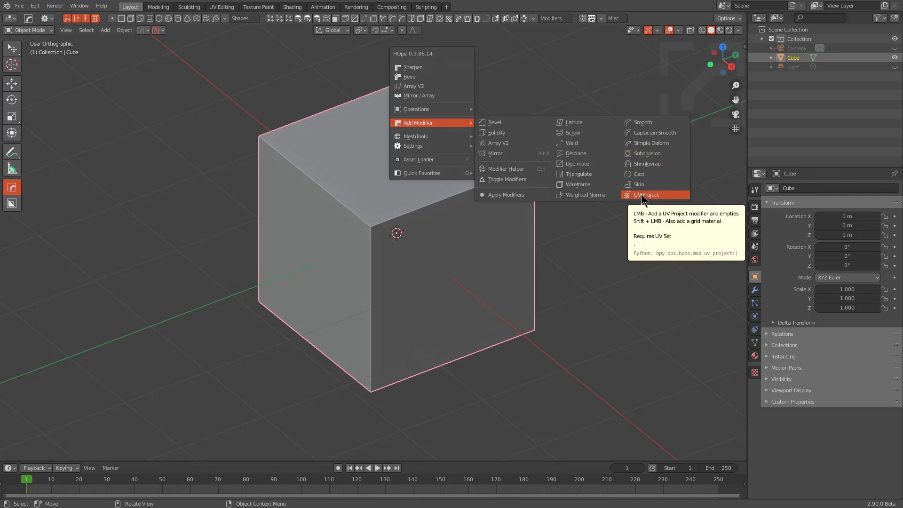
left_click(644, 196)
scroll("down", 3)
middle_click(432, 216)
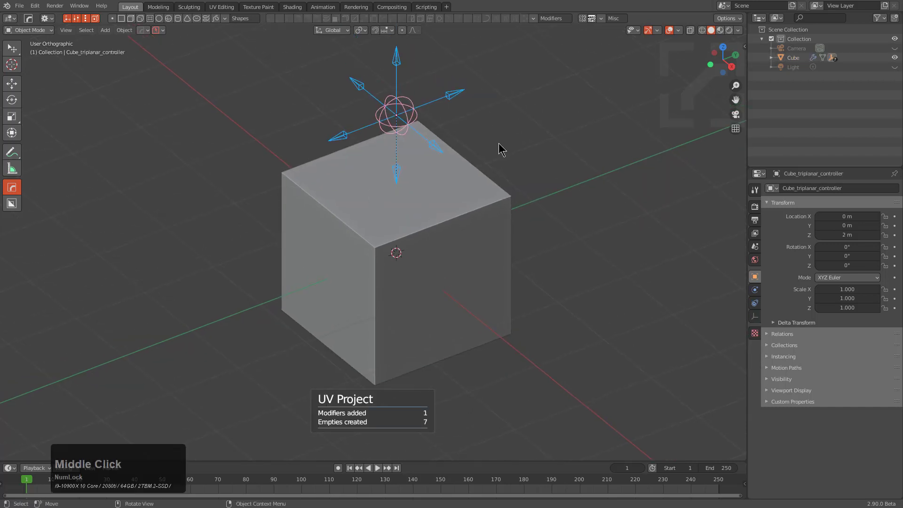
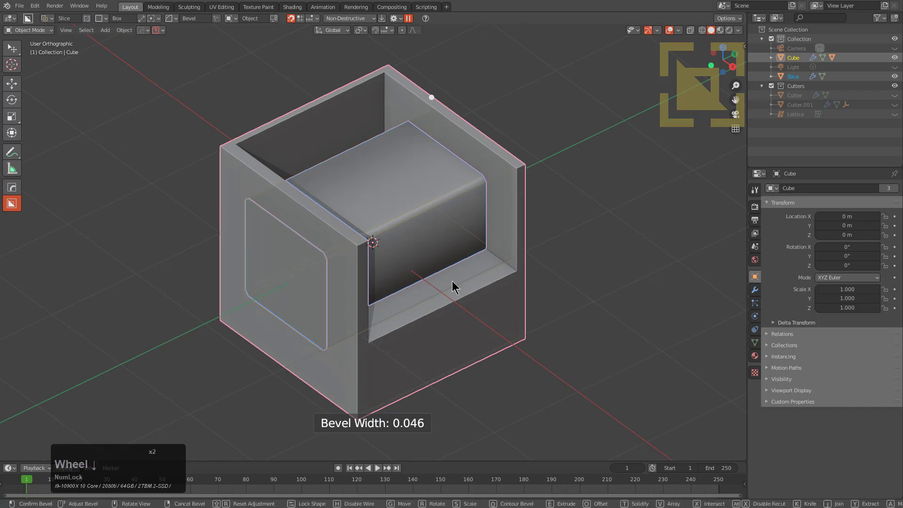
Confirm the bevelled slice's width and shape, then select the resulting inner Slice block
left_click(482, 291)
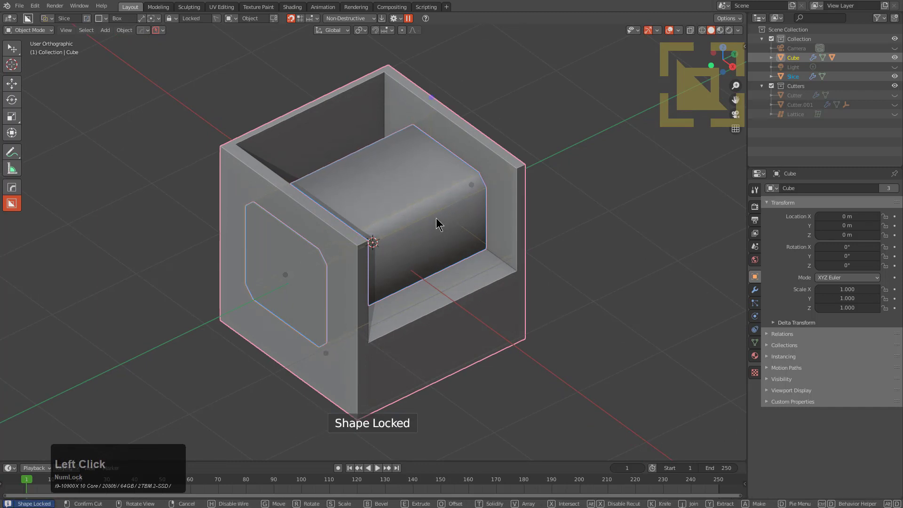
left_click(439, 221)
left_click(439, 221)
left_click(458, 215)
scroll("down", 3)
left_click(459, 214)
middle_click(479, 228)
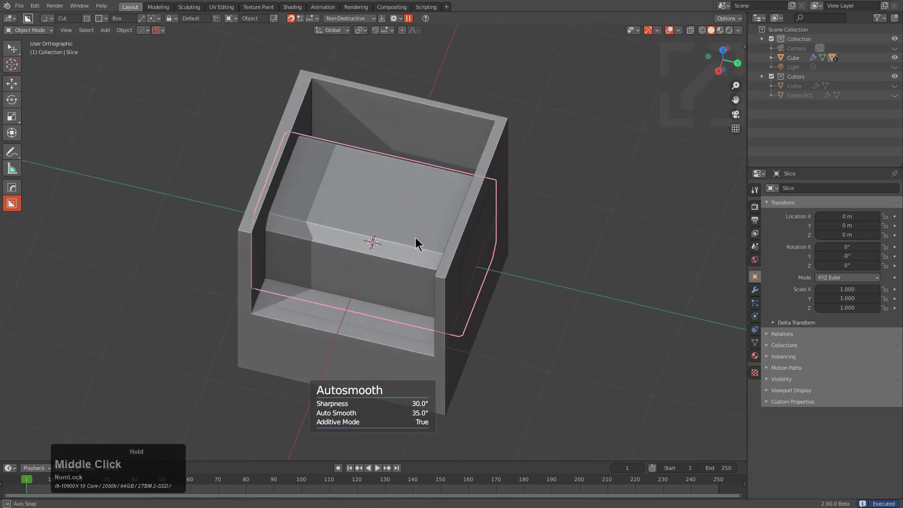
middle_click(331, 219)
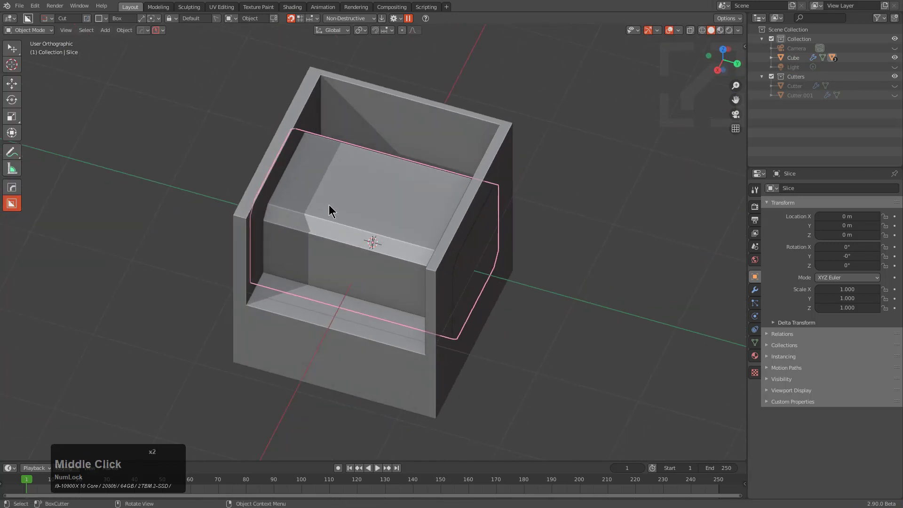
Box-cut a recessed pocket into the seat and cut away the lower front through the cube to leave legs
left_click(305, 177)
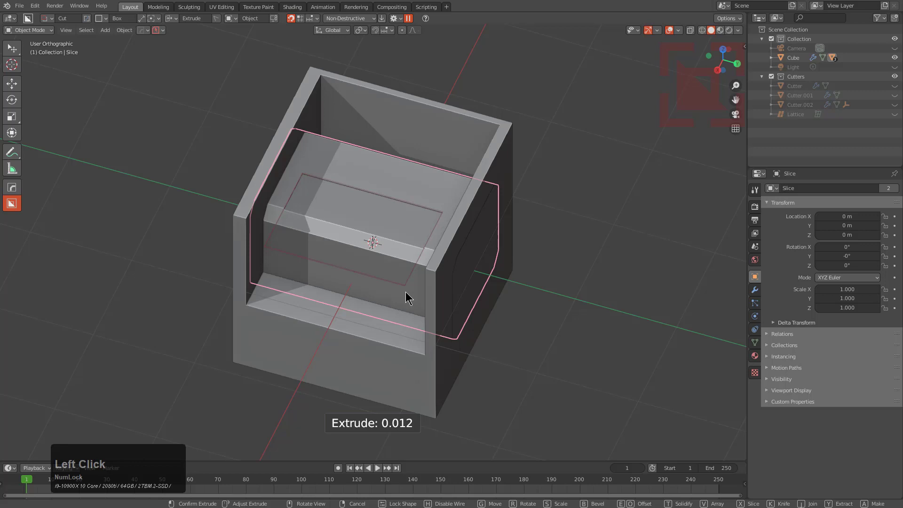
left_click(407, 329)
left_click(340, 324)
left_click(270, 288)
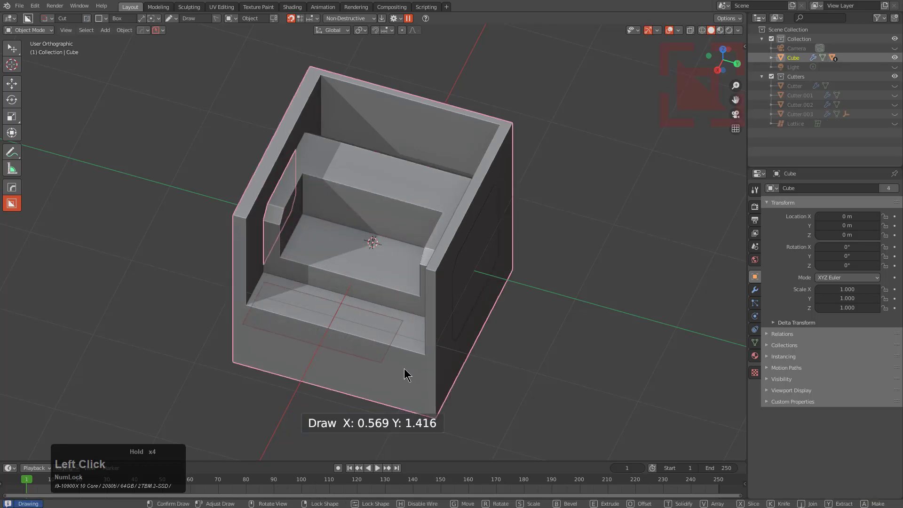
left_click(385, 442)
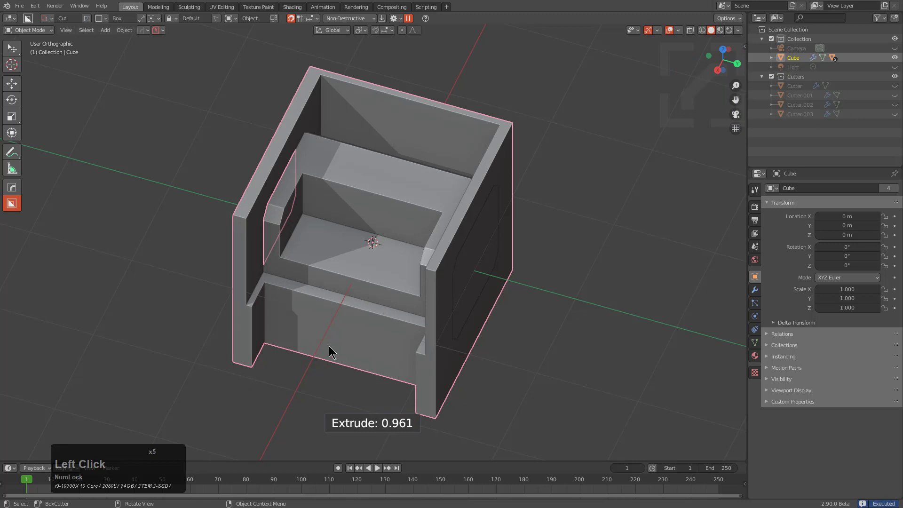
middle_click(355, 348)
scroll("up", 3)
middle_click(368, 291)
middle_click(336, 277)
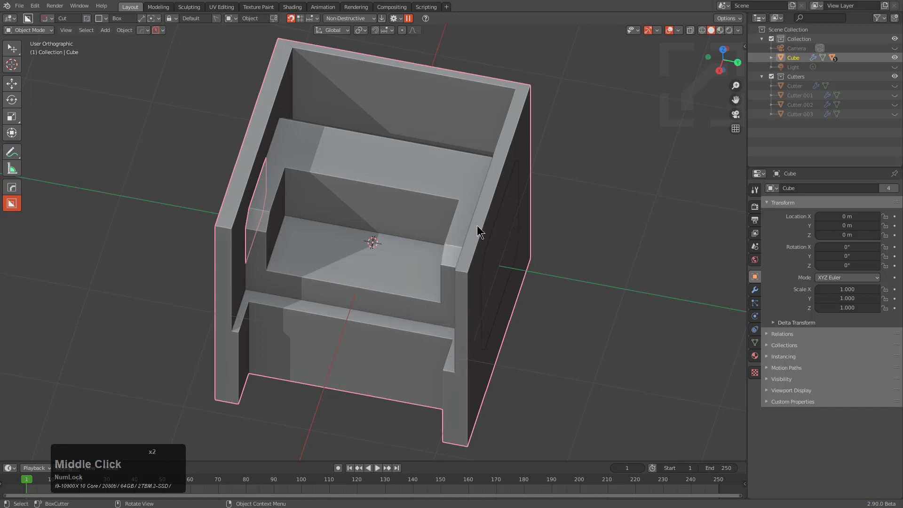
Add a blank Hard Ops material to the cube and select the slice piece for its own material
left_click(482, 229)
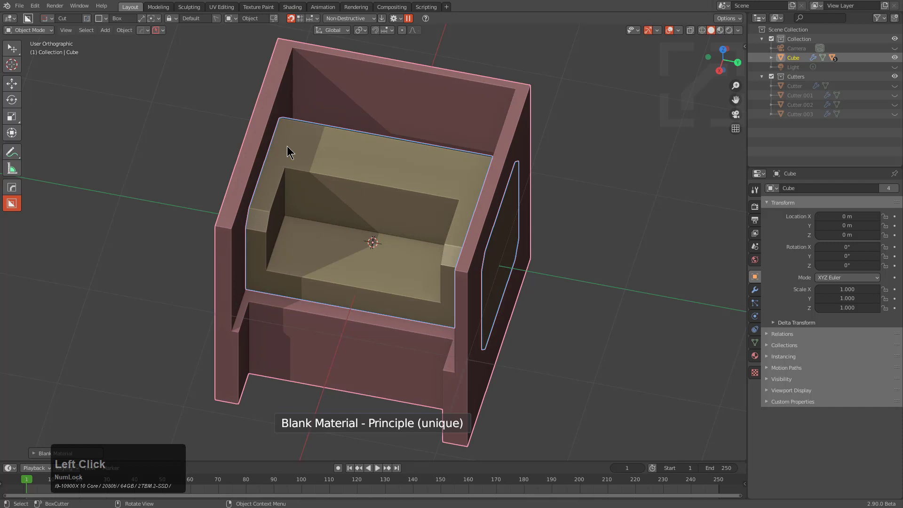
middle_click(397, 229)
left_click(374, 175)
middle_click(364, 188)
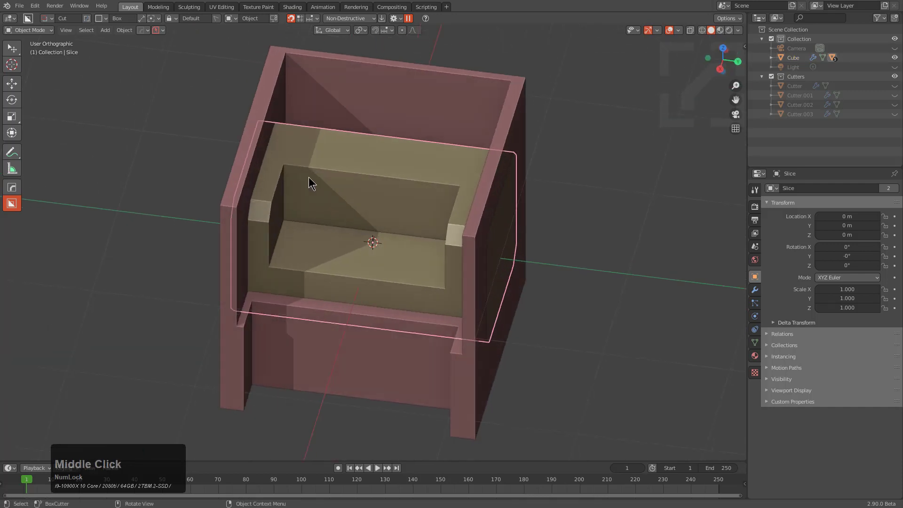
middle_click(268, 264)
Draw a BoxCutter slice on the lower left front, redrawing it once, adjust its depth and confirm
left_click(214, 318)
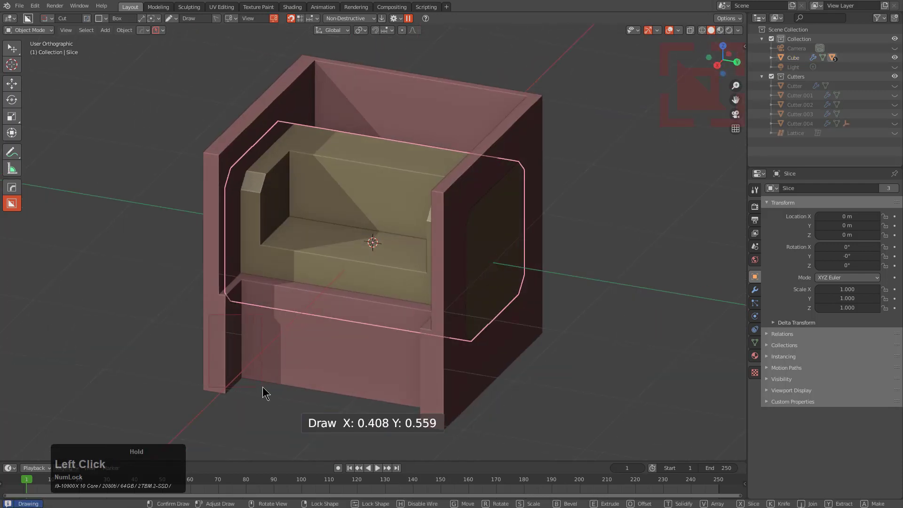
right_click(289, 355)
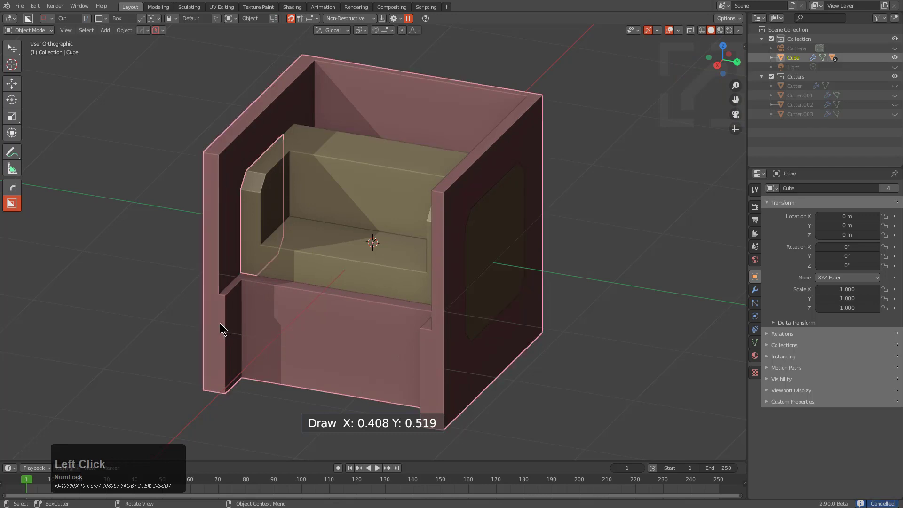
left_click_drag(247, 362, 254, 379)
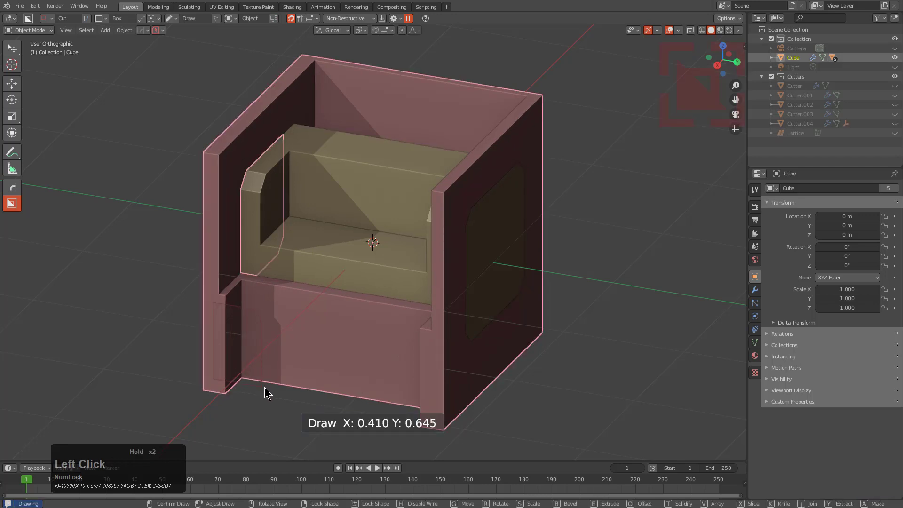
left_click(271, 392)
left_click_drag(271, 391, 280, 378)
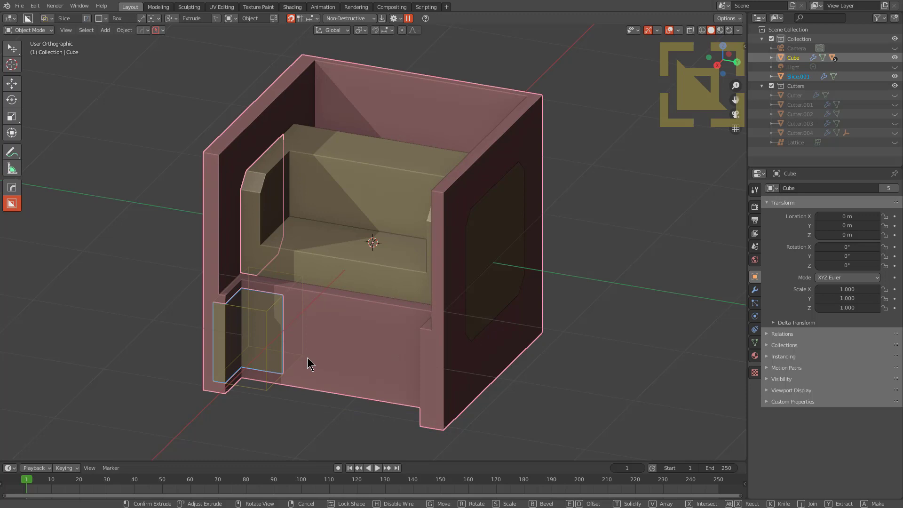
left_click(310, 360)
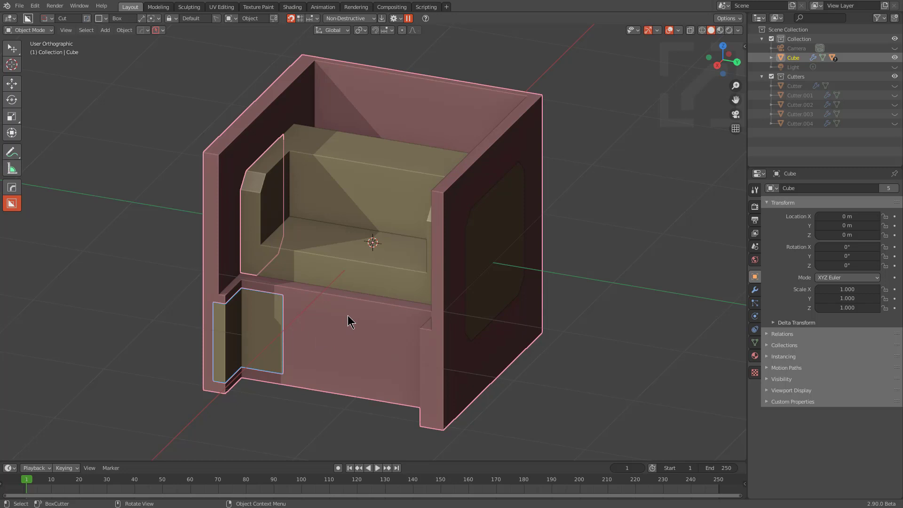
Select the new lower-left slice piece and start a box cut on it
left_click(272, 318)
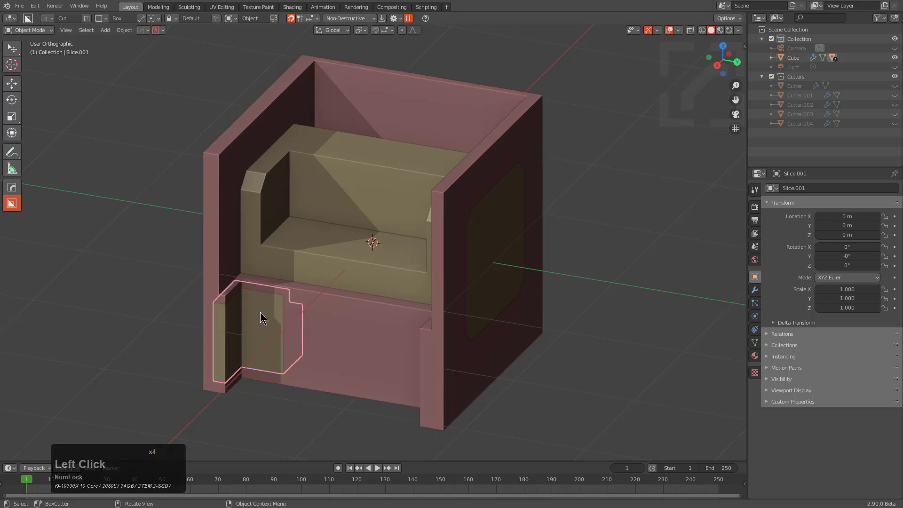
left_click(262, 302)
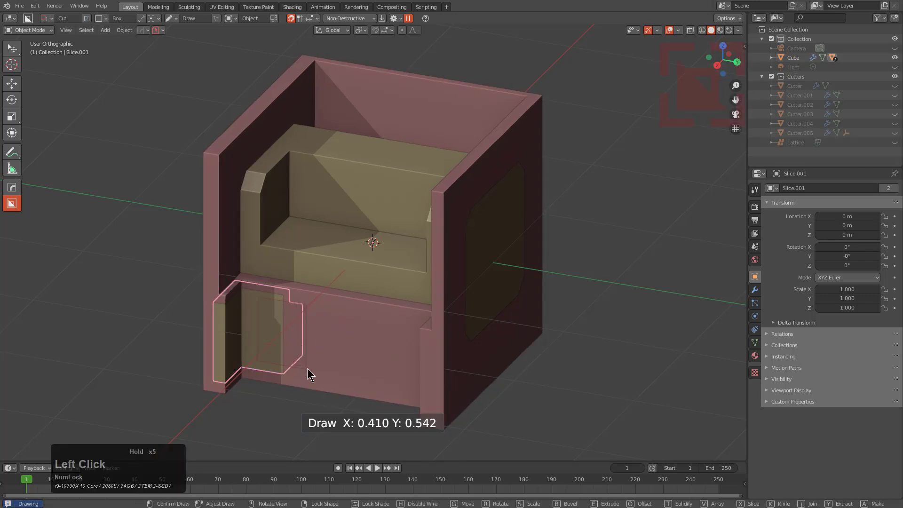
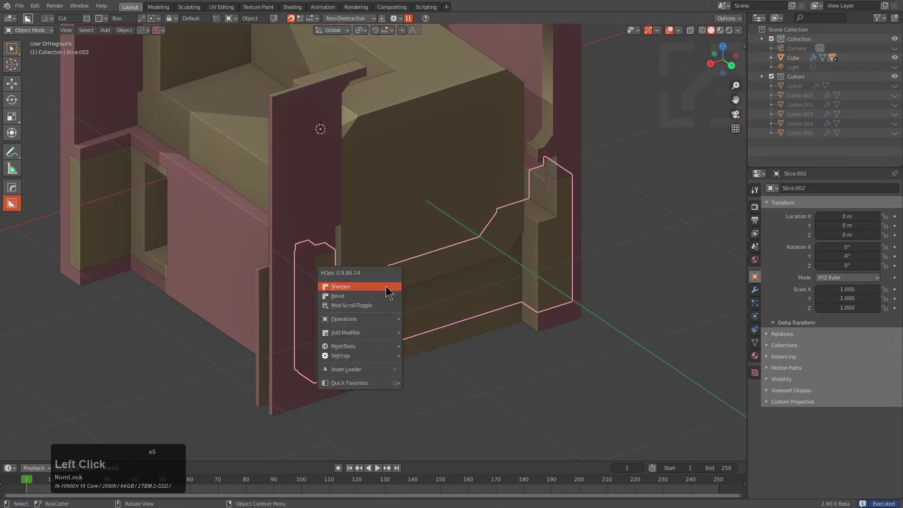
Sharpen the slice piece's edges, set the cut depth, and box-cut notches into the side panels
left_click(329, 266)
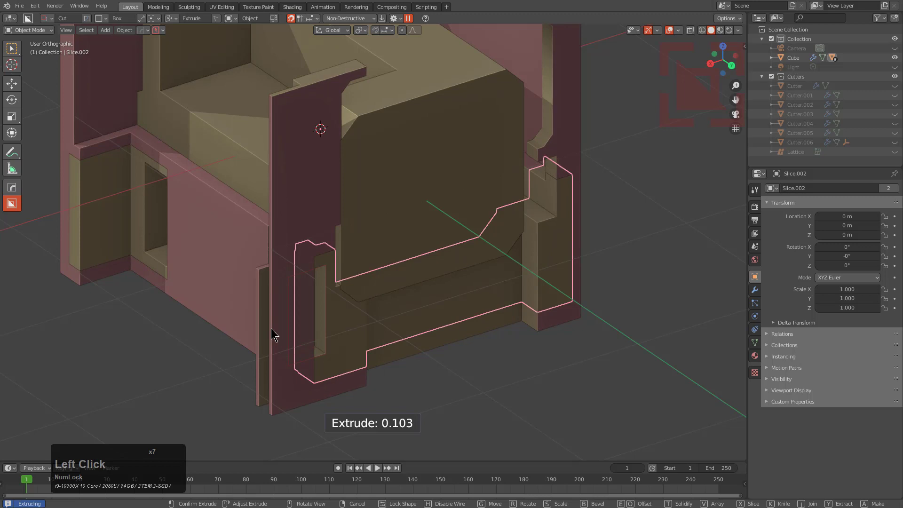
left_click(260, 312)
scroll("down", 3)
middle_click(335, 275)
scroll("up", 3)
middle_click(367, 263)
left_click(460, 210)
middle_click(487, 245)
left_click(413, 244)
left_click(411, 91)
left_click(421, 249)
Cut a slot into the lower panel, then draw and size a box cut on the front panel
scroll("down", 3)
middle_click(341, 289)
left_click(365, 351)
middle_click(383, 360)
middle_click(383, 339)
scroll("up", 3)
left_click(413, 244)
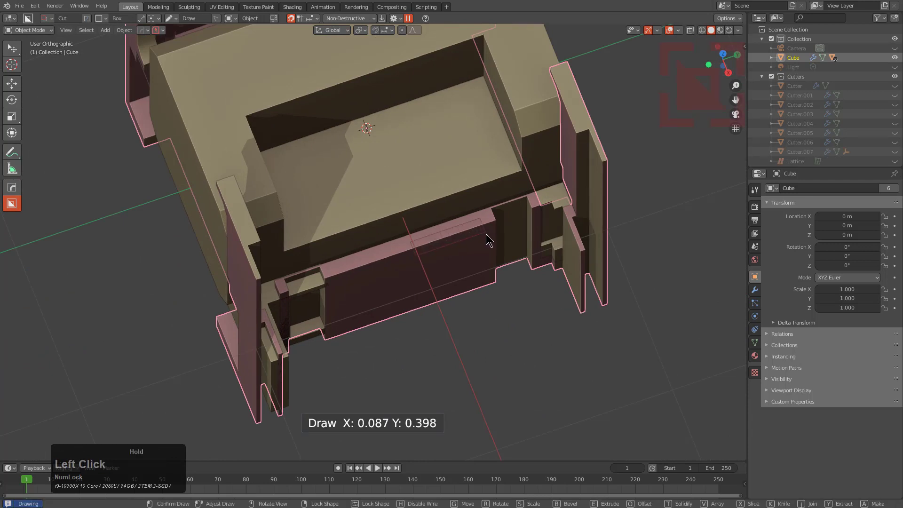
left_click(480, 312)
Draw and size a box cut notching the cube's top ledge
middle_click(492, 297)
middle_click(557, 258)
middle_click(511, 261)
scroll("up", 3)
left_click(420, 265)
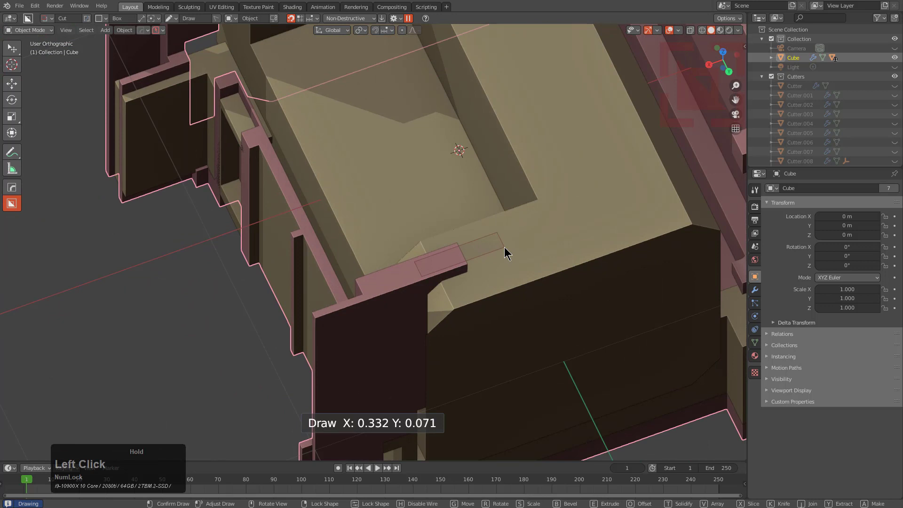
left_click(502, 307)
middle_click(505, 271)
Confirm the ledge cut and the side cut's depth, then orbit round to the back wall
left_click(457, 212)
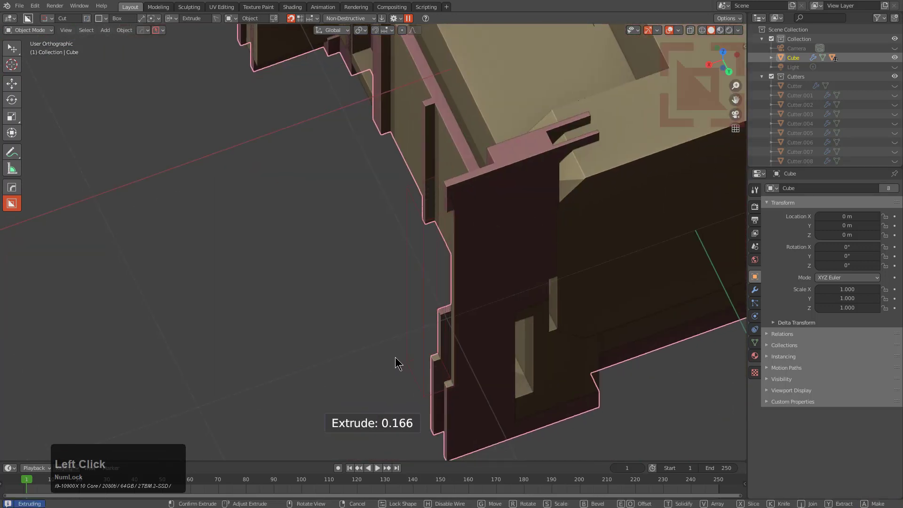
left_click(393, 352)
scroll("down", 3)
middle_click(487, 310)
scroll("down", 3)
middle_click(415, 332)
middle_click(442, 263)
Run a long recessed groove along the back wall, extruded to about 1.35
scroll("up", 3)
left_click(492, 169)
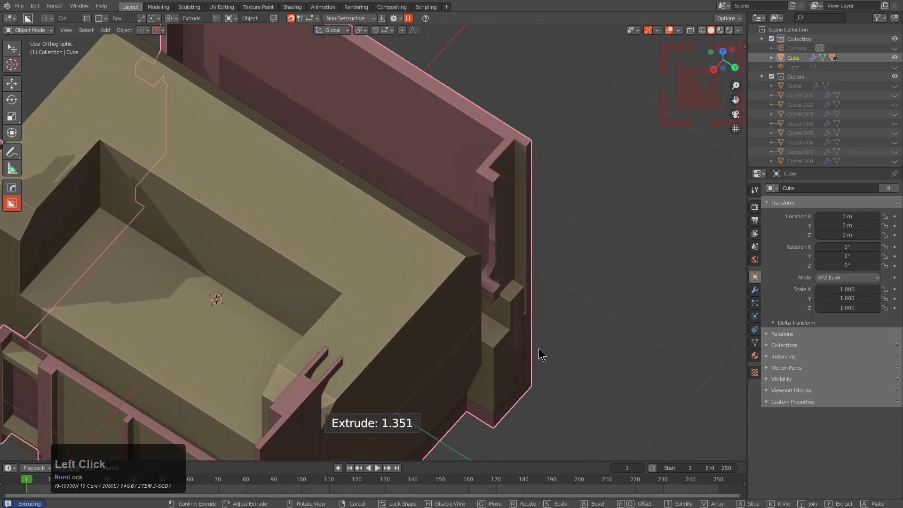
left_click(546, 424)
middle_click(515, 252)
scroll("down", 3)
middle_click(497, 204)
scroll("up", 3)
Box-cut a small notch on the back wall's top edge and zoom out to show the whole chair-like model
left_click_drag(402, 163, 514, 174)
middle_click(485, 198)
middle_click(456, 214)
scroll("down", 3)
middle_click(434, 260)
scroll("down", 3)
middle_click(491, 235)
middle_click(501, 252)
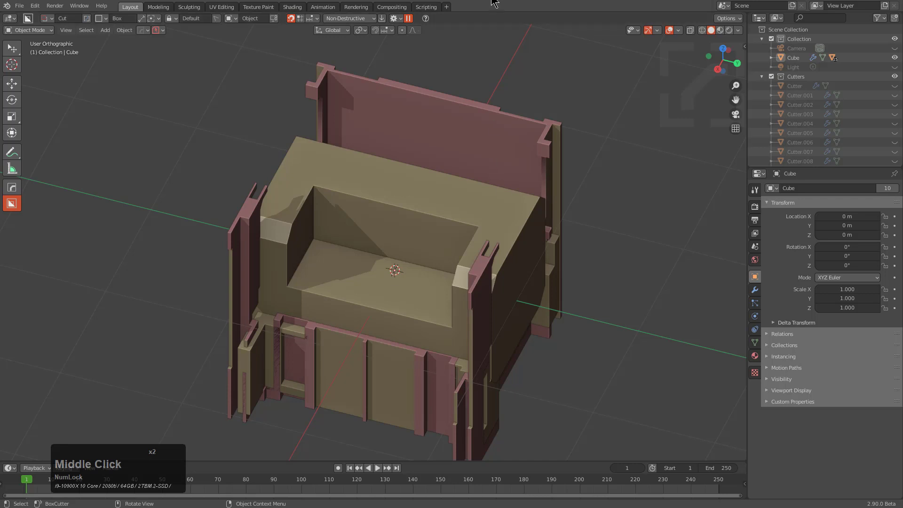